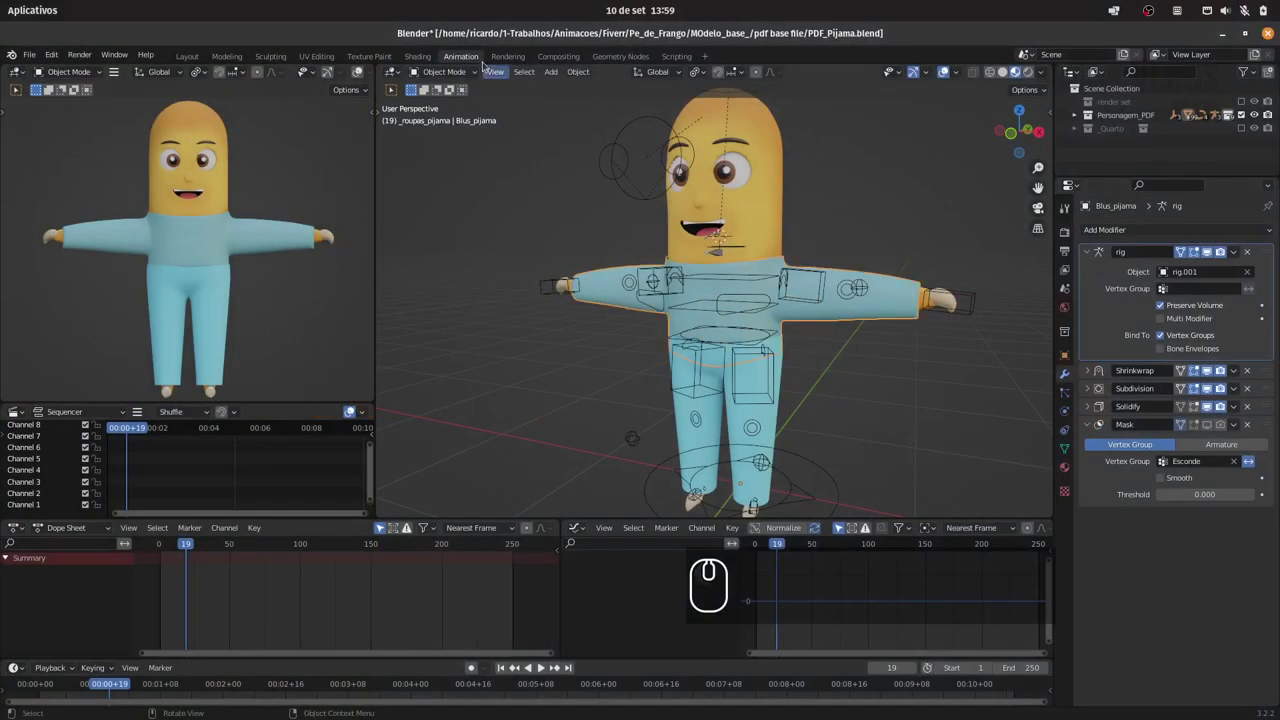
Switch Blender to the UV Editing workspace to show the pajama shirt's UV layout.
{"action": "left_click", "coordinate": [331, 57]}
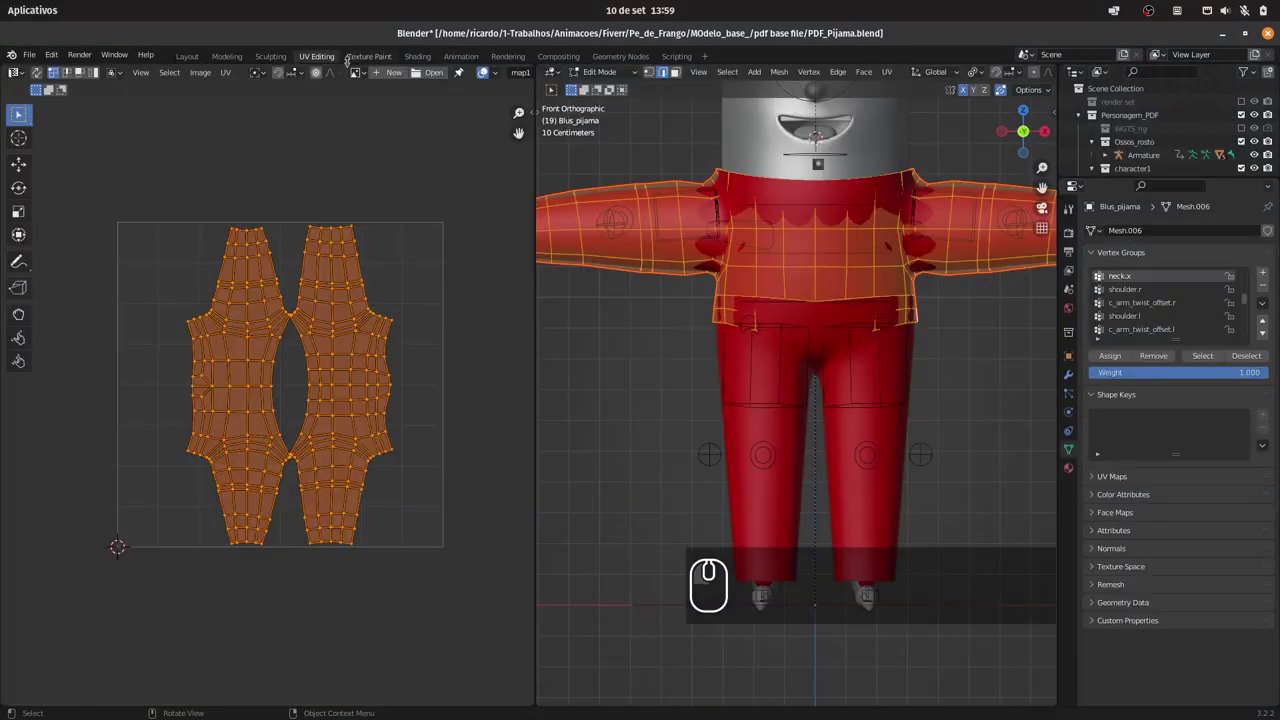
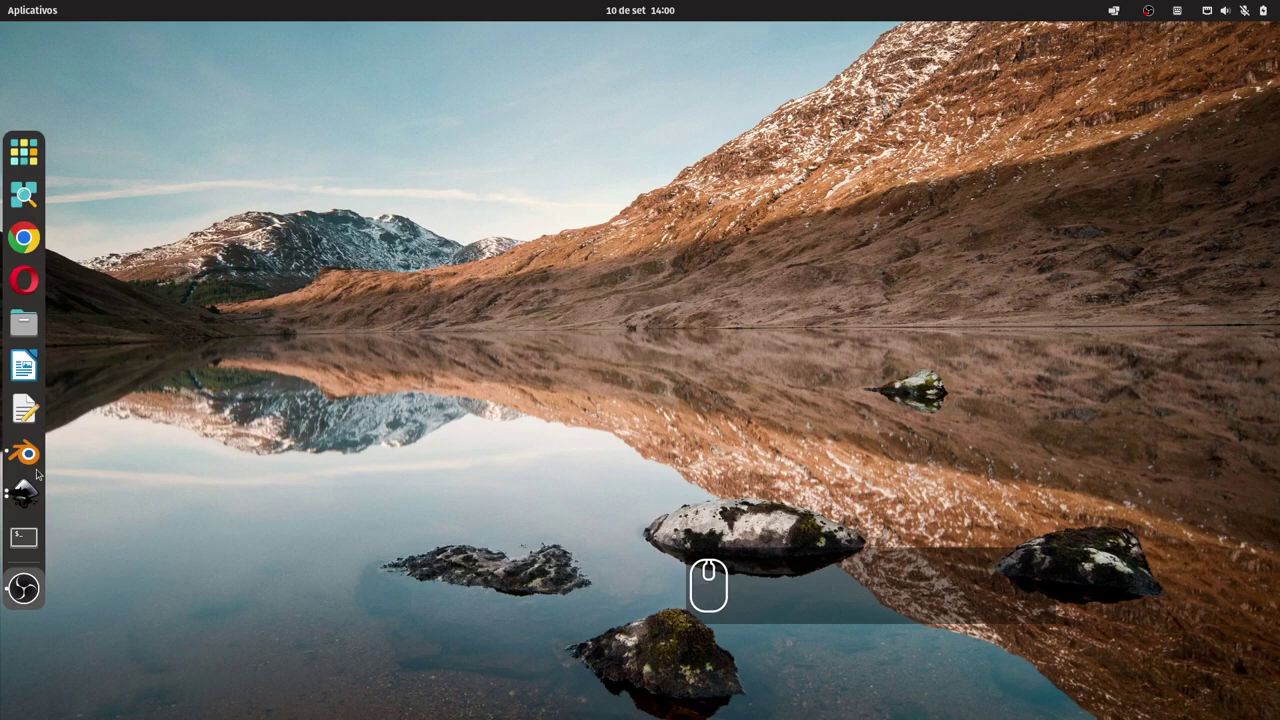
Select the duck illustration in Pato_roupa.svg and copy it to the clipboard.
{"action": "left_click", "coordinate": [25, 487]}
{"action": "left_click", "coordinate": [530, 367]}
{"action": "key", "text": "ctrl+v"}
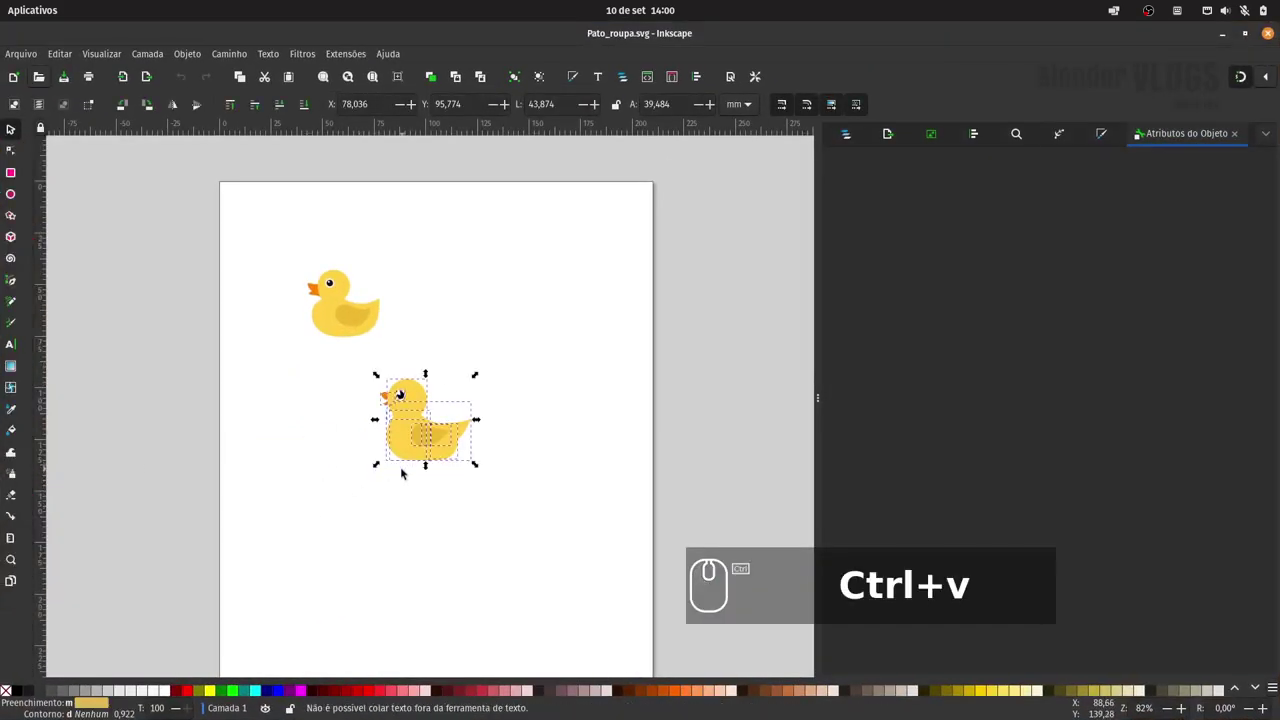
{"action": "key", "text": "ctrl+c"}
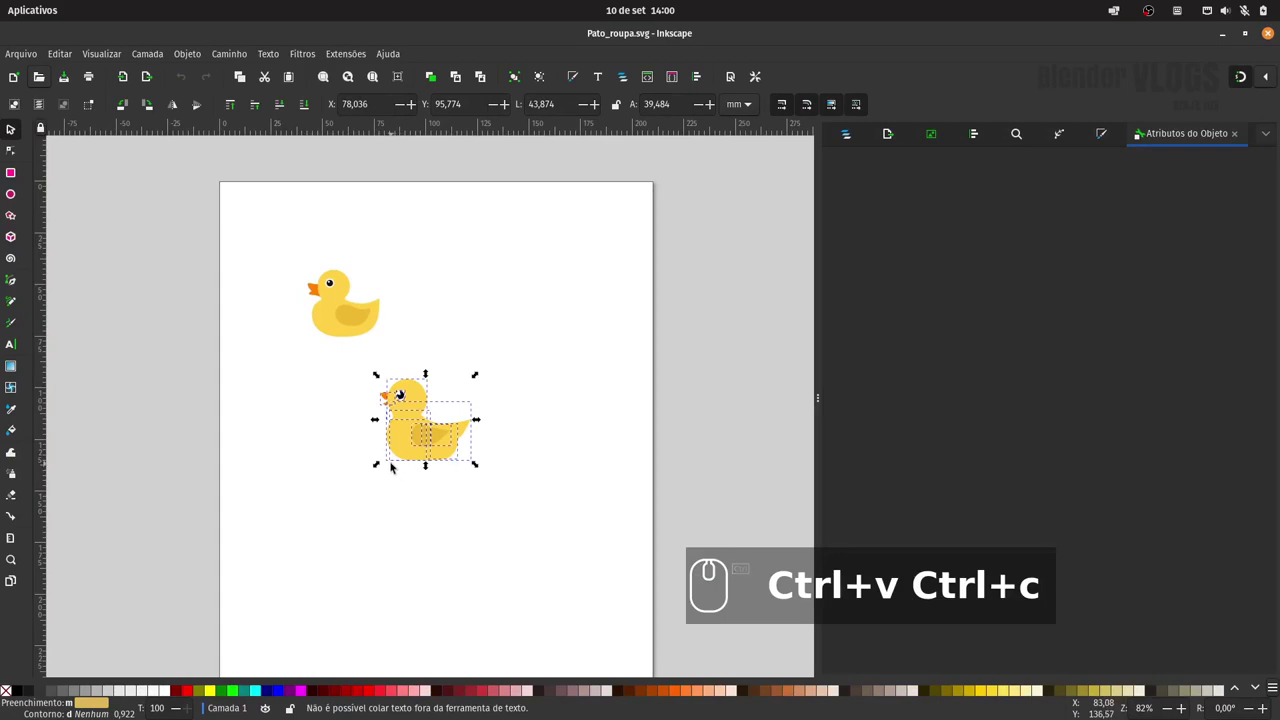
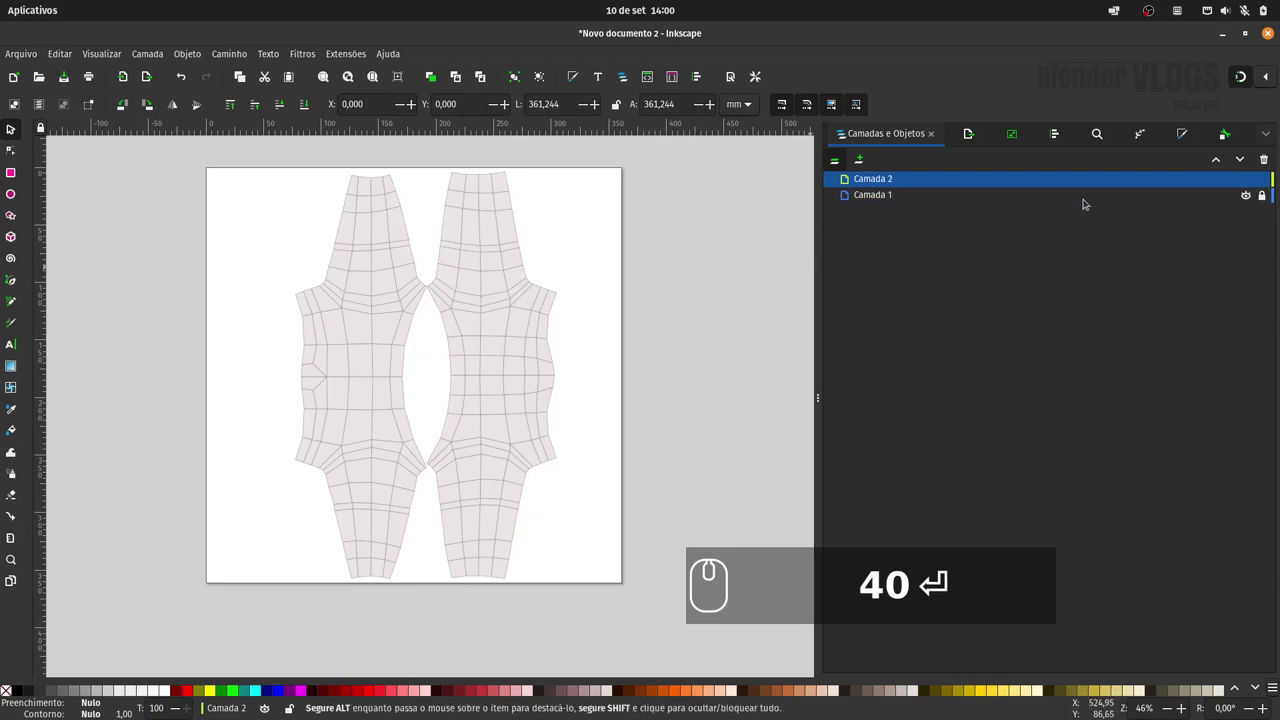
Paste the duck, group it, shrink it onto the left shirt UV piece and zoom in.
{"action": "key", "text": "ctrl+v"}
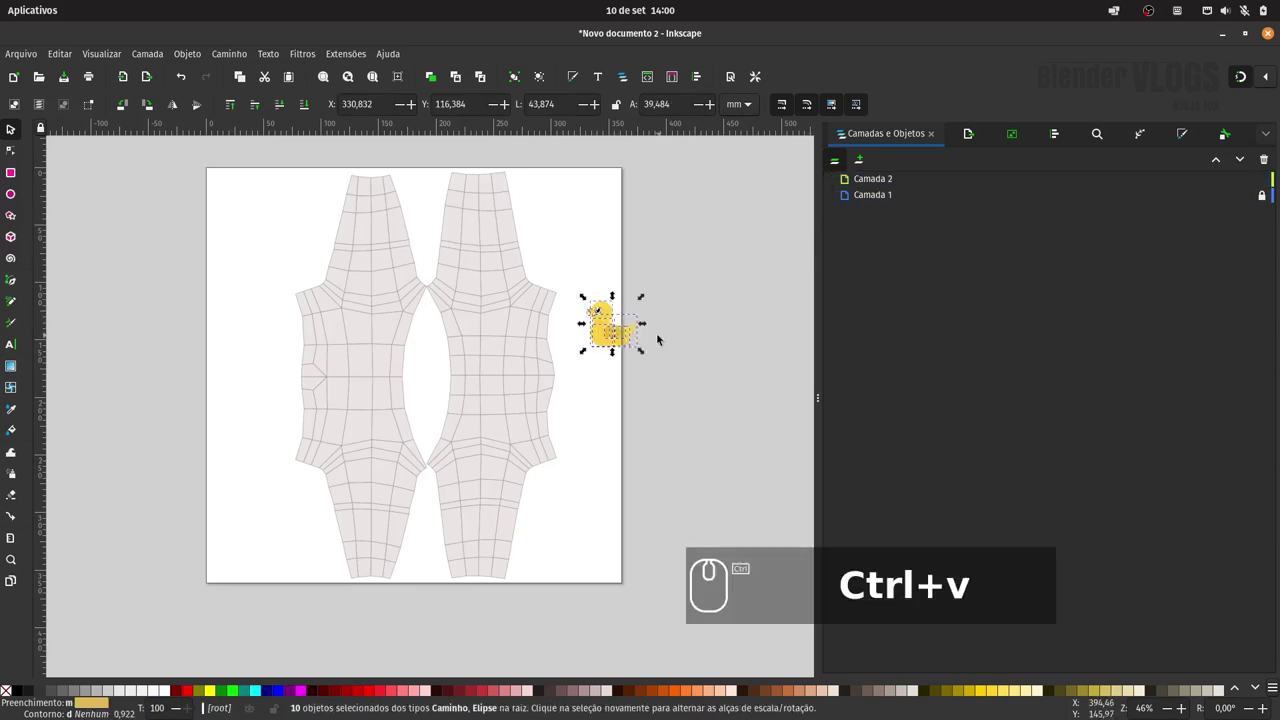
{"action": "key", "text": "ctrl+g"}
{"action": "left_click", "coordinate": [645, 295]}
{"action": "left_click", "coordinate": [611, 326]}
{"action": "left_click", "coordinate": [1241, 77]}
{"action": "left_click", "coordinate": [445, 353]}
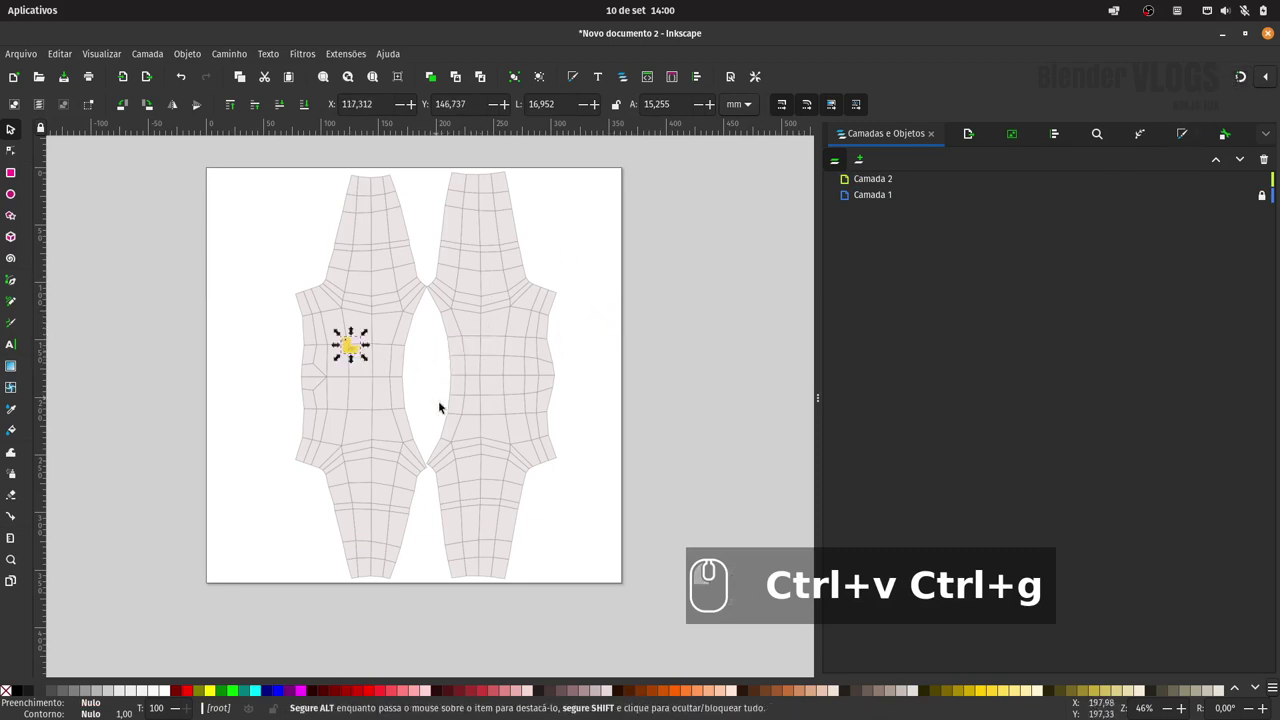
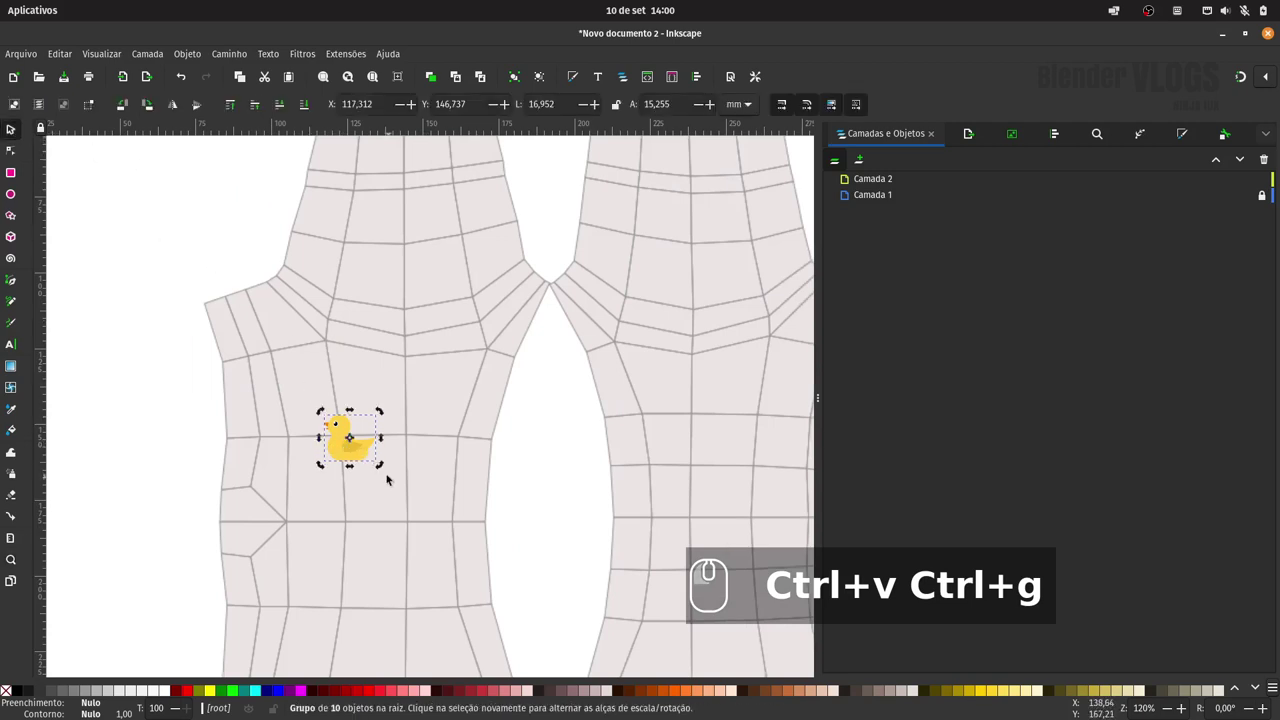
Shrink the duck further and place it on the left shirt piece.
{"action": "left_click_drag", "start_coordinate": [382, 466], "coordinate": [336, 463]}
{"action": "left_click", "coordinate": [347, 455]}
{"action": "left_click_drag", "start_coordinate": [381, 468], "coordinate": [353, 445]}
{"action": "left_click_drag", "start_coordinate": [344, 424], "coordinate": [431, 381]}
Duplicate the duck repeatedly with Ctrl+D, spreading copies across the left shirt piece.
{"action": "key", "text": "ctrl+d"}
{"action": "left_click_drag", "start_coordinate": [442, 386], "coordinate": [439, 449]}
{"action": "key", "text": "ctrl+d"}
{"action": "left_click", "coordinate": [374, 483]}
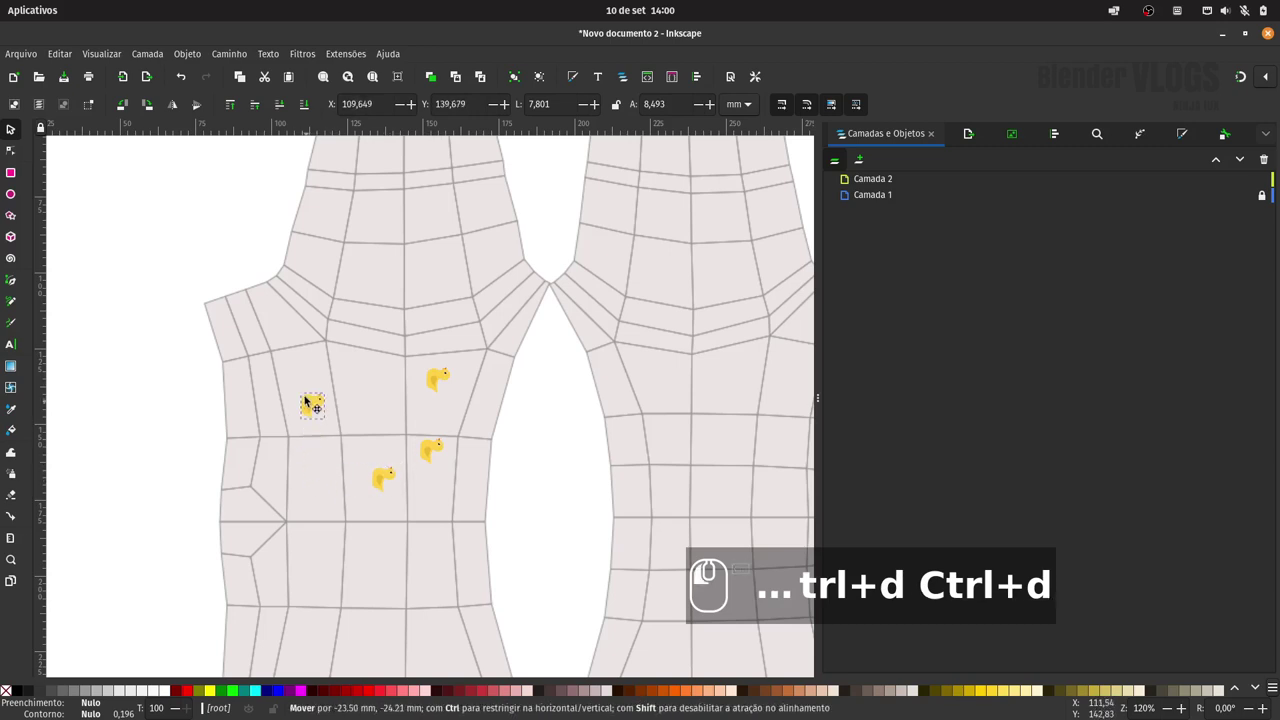
{"action": "key", "text": "ctrl+d"}
{"action": "left_click_drag", "start_coordinate": [313, 389], "coordinate": [384, 283]}
{"action": "key", "text": "ctrl+d"}
{"action": "left_click_drag", "start_coordinate": [388, 282], "coordinate": [434, 263]}
{"action": "key", "text": "ctrl+d"}
{"action": "left_click", "coordinate": [423, 257]}
{"action": "key", "text": "ctrl+d"}
{"action": "left_click_drag", "start_coordinate": [392, 221], "coordinate": [438, 558]}
{"action": "key", "text": "ctrl+d"}
{"action": "left_click_drag", "start_coordinate": [434, 569], "coordinate": [364, 568]}
{"action": "key", "text": "ctrl+d"}
{"action": "left_click", "coordinate": [343, 565]}
{"action": "key", "text": "ctrl+d"}
{"action": "left_click_drag", "start_coordinate": [310, 552], "coordinate": [319, 479]}
Keep duplicating ducks and placing the copies down the sleeve.
{"action": "key", "text": "space"}
{"action": "key", "text": "space"}
{"action": "key", "text": "ctrl+d"}
{"action": "left_click_drag", "start_coordinate": [362, 260], "coordinate": [346, 426]}
{"action": "key", "text": "ctrl+d"}
{"action": "left_click", "coordinate": [359, 431]}
{"action": "key", "text": "ctrl+d"}
{"action": "key", "text": "ctrl+d"}
{"action": "left_click_drag", "start_coordinate": [467, 421], "coordinate": [460, 540]}
{"action": "key", "text": "ctrl+d"}
{"action": "left_click", "coordinate": [445, 540]}
{"action": "key", "text": "ctrl+d"}
{"action": "left_click_drag", "start_coordinate": [399, 552], "coordinate": [398, 604]}
{"action": "key", "text": "ctrl+d"}
{"action": "key", "text": "ctrl+d"}
{"action": "left_click_drag", "start_coordinate": [455, 606], "coordinate": [423, 642]}
Duplicate more ducks and move copies from the sleeve onto the body panel.
{"action": "key", "text": "space"}
{"action": "key", "text": "ctrl+d"}
{"action": "left_click_drag", "start_coordinate": [438, 415], "coordinate": [476, 428]}
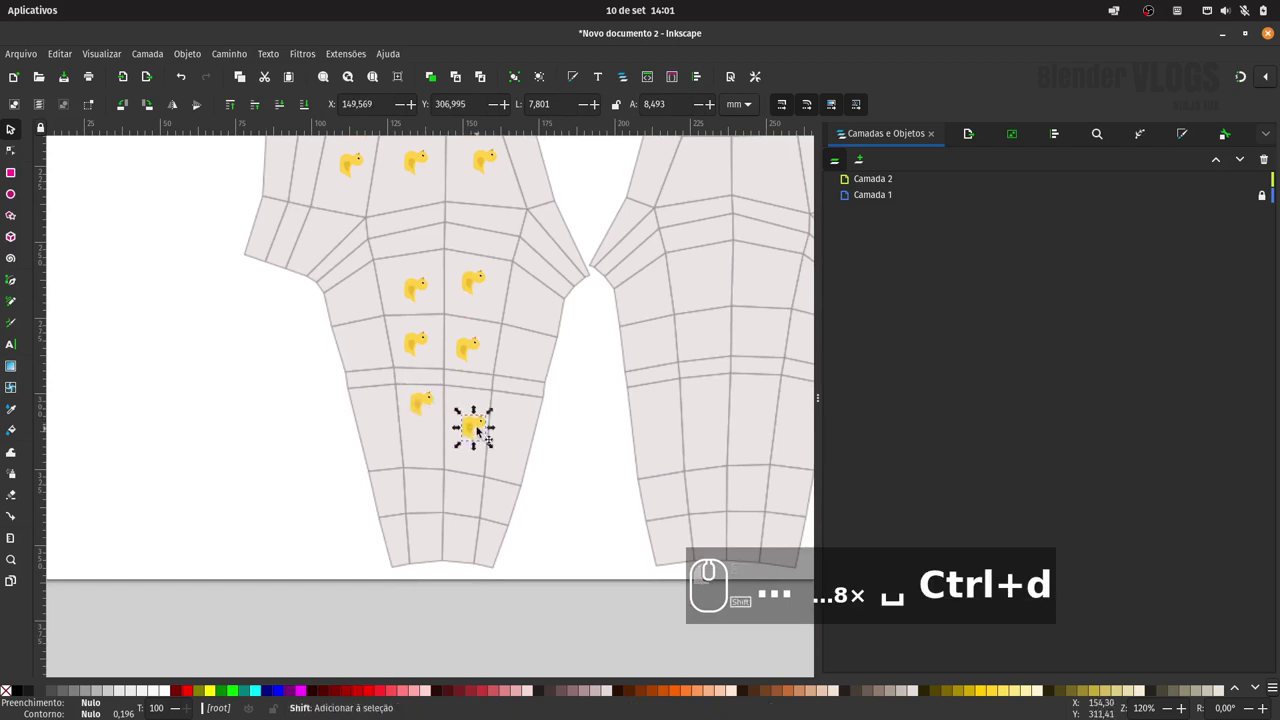
{"action": "key", "text": "ctrl+d"}
{"action": "left_click_drag", "start_coordinate": [475, 424], "coordinate": [436, 491]}
{"action": "left_click_drag", "start_coordinate": [443, 498], "coordinate": [424, 417]}
{"action": "key", "text": "space"}
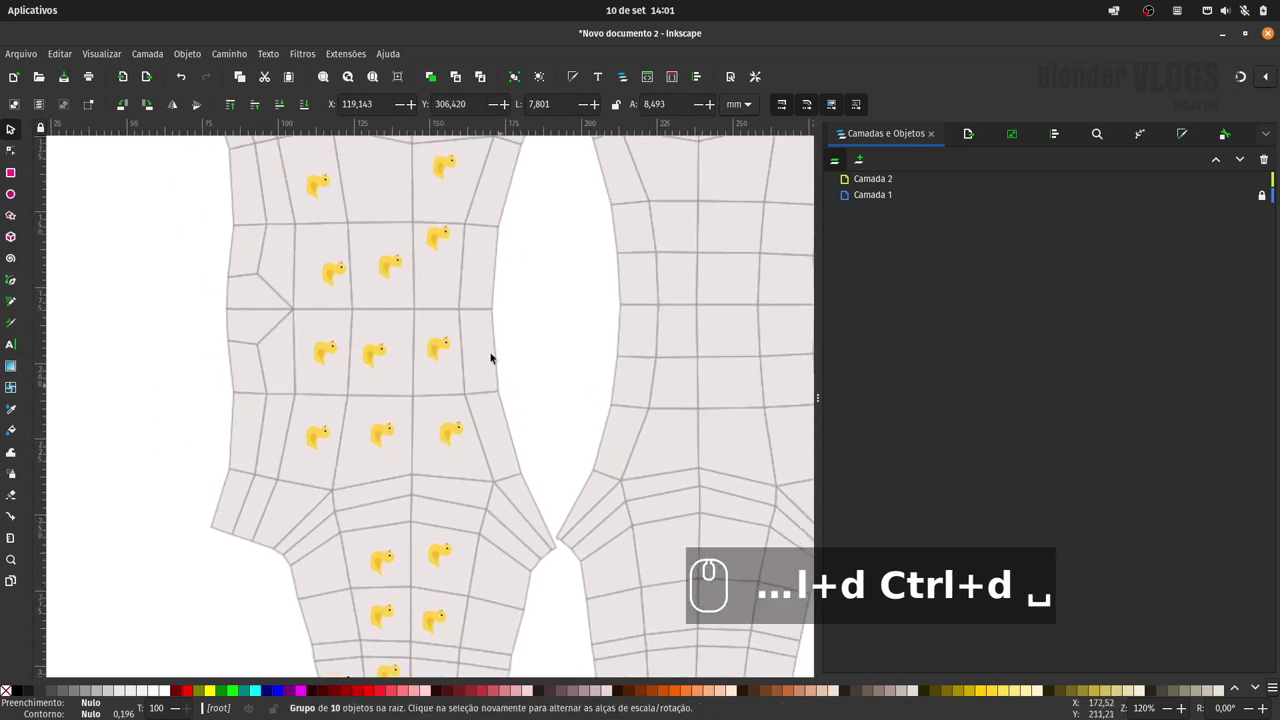
{"action": "key", "text": "space"}
{"action": "left_click", "coordinate": [352, 526]}
Duplicate ducks along the left piece's edge to finish covering it.
{"action": "key", "text": "ctrl+d"}
{"action": "left_click_drag", "start_coordinate": [351, 527], "coordinate": [310, 433]}
{"action": "key", "text": "ctrl+d"}
{"action": "left_click_drag", "start_coordinate": [297, 436], "coordinate": [279, 501]}
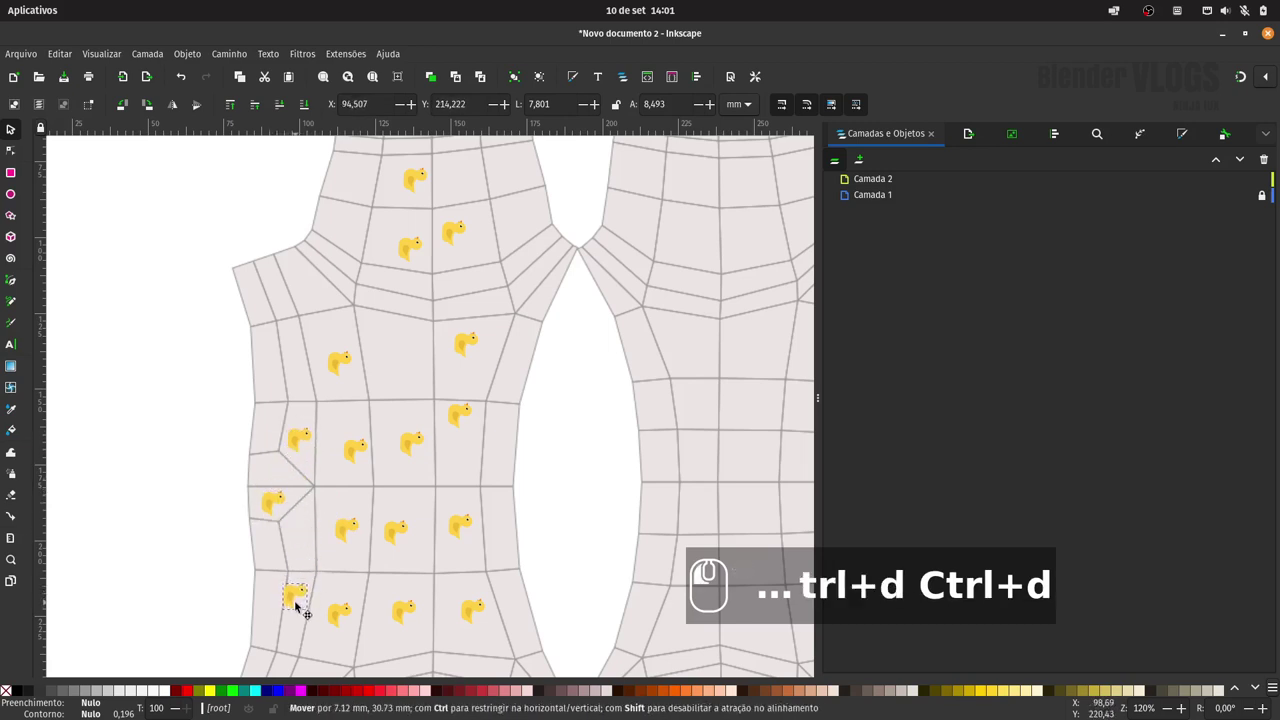
{"action": "key", "text": "ctrl+d"}
{"action": "left_click_drag", "start_coordinate": [290, 604], "coordinate": [290, 297]}
{"action": "key", "text": "ctrl+d"}
{"action": "left_click_drag", "start_coordinate": [312, 300], "coordinate": [507, 224]}
Zoom out, duplicate the whole duck cluster and move the copy onto the right shirt piece.
{"action": "key", "text": "-"}
{"action": "type", "text": "---"}
{"action": "left_click", "coordinate": [426, 323]}
{"action": "left_click", "coordinate": [438, 325]}
{"action": "key", "text": "ctrl+d"}
{"action": "left_click_drag", "start_coordinate": [428, 331], "coordinate": [455, 294]}
{"action": "key", "text": "ctrl+d"}
{"action": "key", "text": "ctrl+d"}
{"action": "key", "text": "ctrl+d"}
{"action": "key", "text": "ctrl+d"}
{"action": "left_click_drag", "start_coordinate": [462, 306], "coordinate": [453, 501]}
{"action": "key", "text": "ctrl+d"}
{"action": "left_click_drag", "start_coordinate": [439, 505], "coordinate": [435, 359]}
{"action": "left_click_drag", "start_coordinate": [352, 281], "coordinate": [505, 603]}
Group the right-piece ducks, duplicate again and nudge them into position with arrow keys.
{"action": "key", "text": "ctrl+g"}
{"action": "key", "text": "ctrl+d"}
{"action": "left_click_drag", "start_coordinate": [175, 105], "coordinate": [498, 449]}
{"action": "key", "text": "shift+Right"}
{"action": "key", "text": "shift+Right"}
{"action": "key", "text": "shift+Right"}
{"action": "key", "text": "shift+Right"}
{"action": "key", "text": "shift+Right"}
{"action": "key", "text": "Right"}
{"action": "key", "text": "Right"}
{"action": "key", "text": "Right"}
Hide the Camada 1 UV layout layer so only the ducks remain visible.
{"action": "left_click", "coordinate": [849, 197]}
{"action": "left_click_drag", "start_coordinate": [1266, 197], "coordinate": [1272, 192]}
{"action": "left_click_drag", "start_coordinate": [1252, 197], "coordinate": [700, 217]}
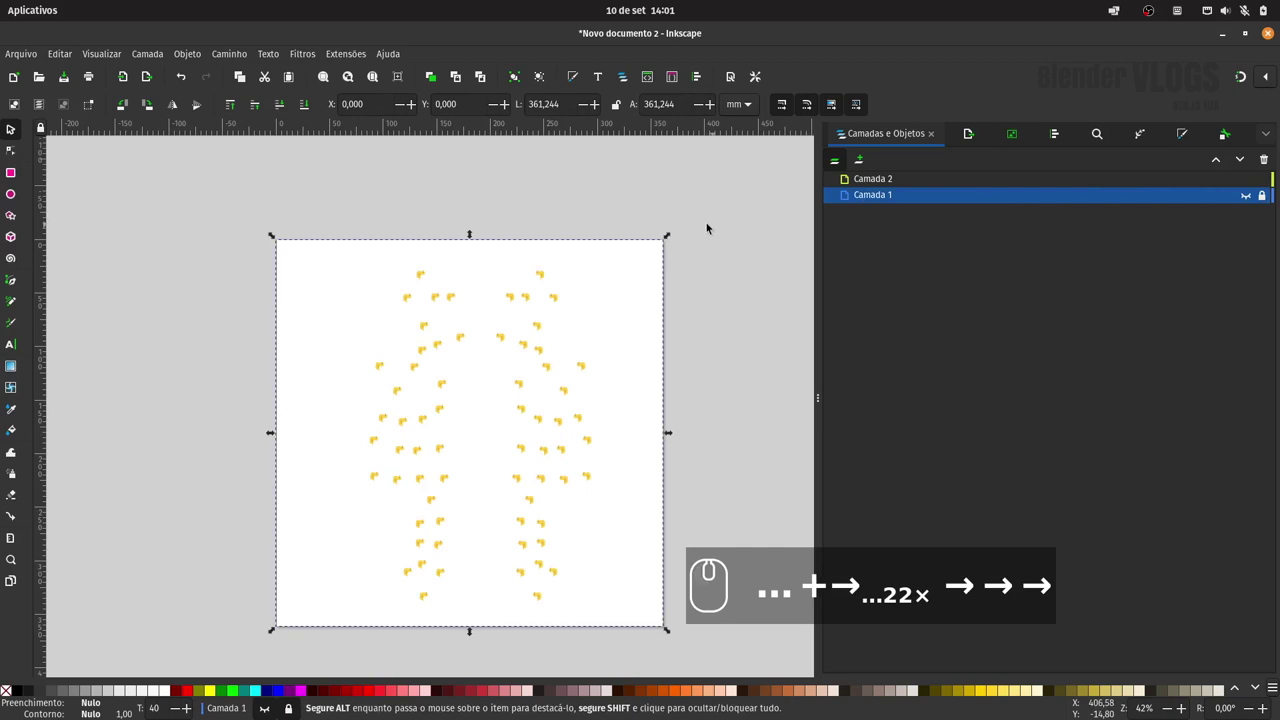
Start Save As and browse through Animacoes, Fiverr, Pe_de_Frango to pdf base file/Novas_UVs_pijama.
{"action": "left_click_drag", "start_coordinate": [733, 220], "coordinate": [482, 98]}
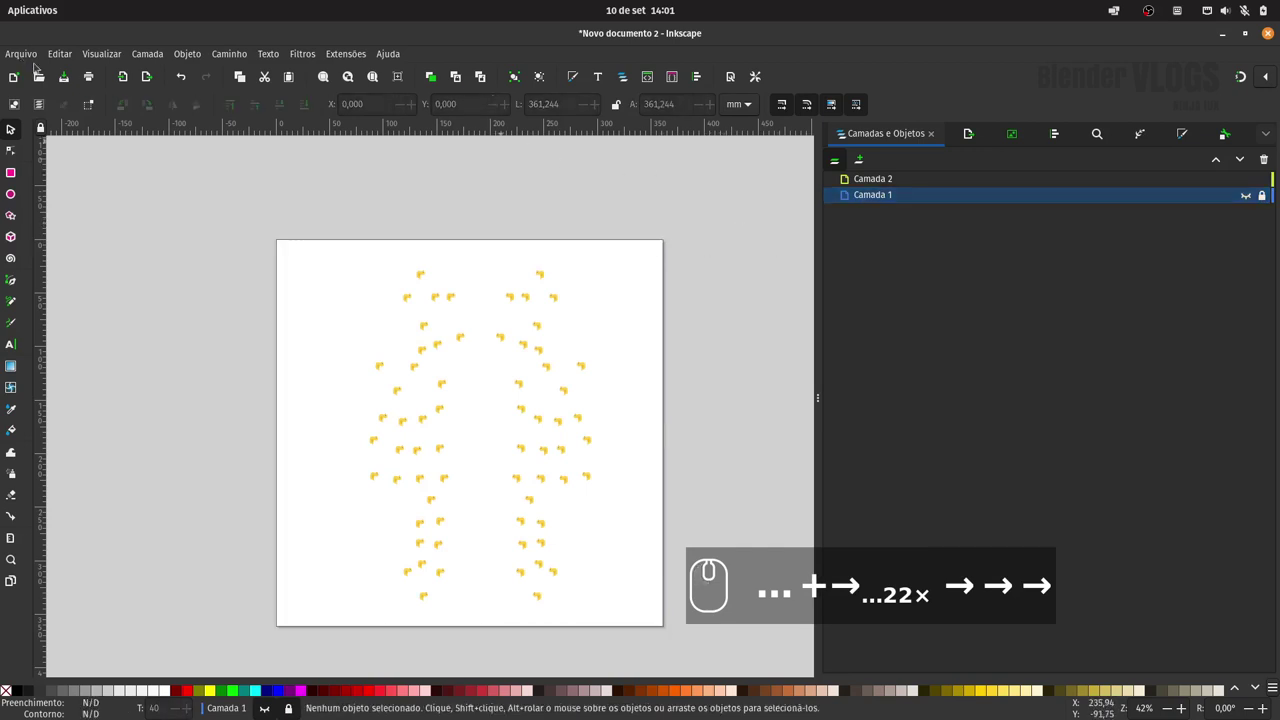
{"action": "key", "text": "ctrl+s"}
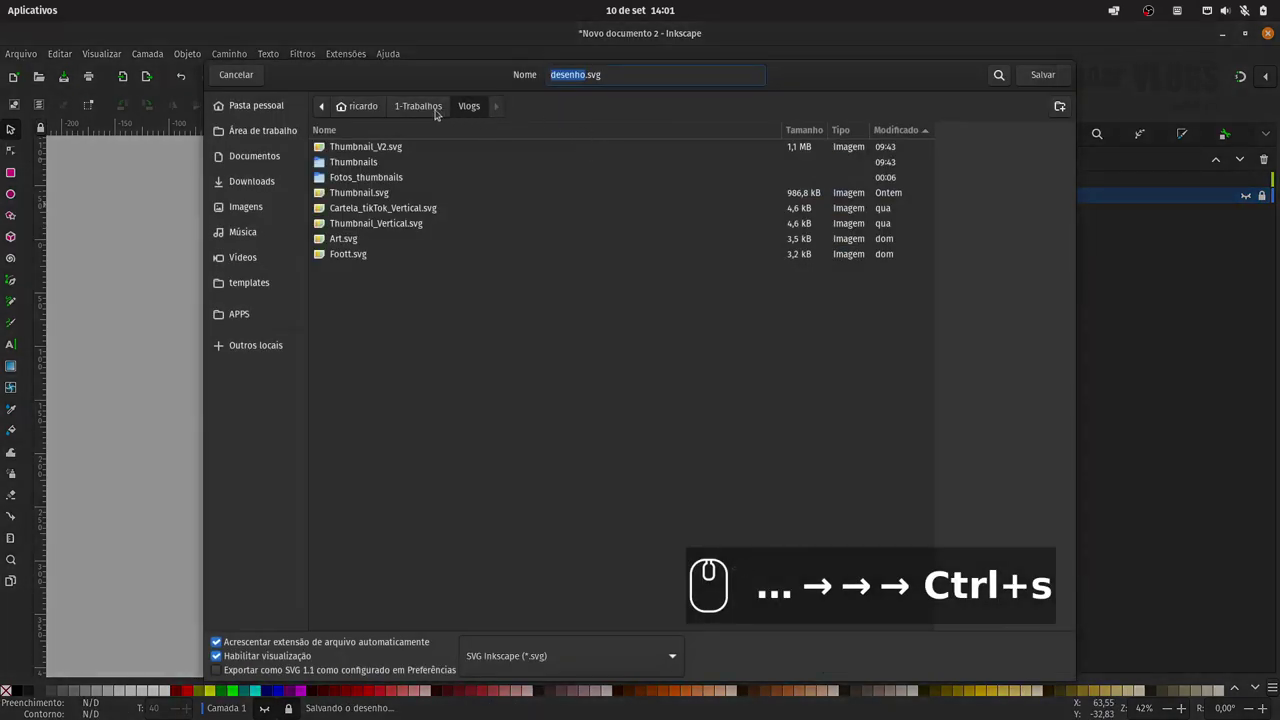
{"action": "left_click", "coordinate": [424, 109]}
{"action": "left_click", "coordinate": [361, 148]}
{"action": "left_click", "coordinate": [366, 177]}
{"action": "left_click", "coordinate": [359, 191]}
{"action": "left_click", "coordinate": [386, 192]}
{"action": "left_click", "coordinate": [383, 152]}
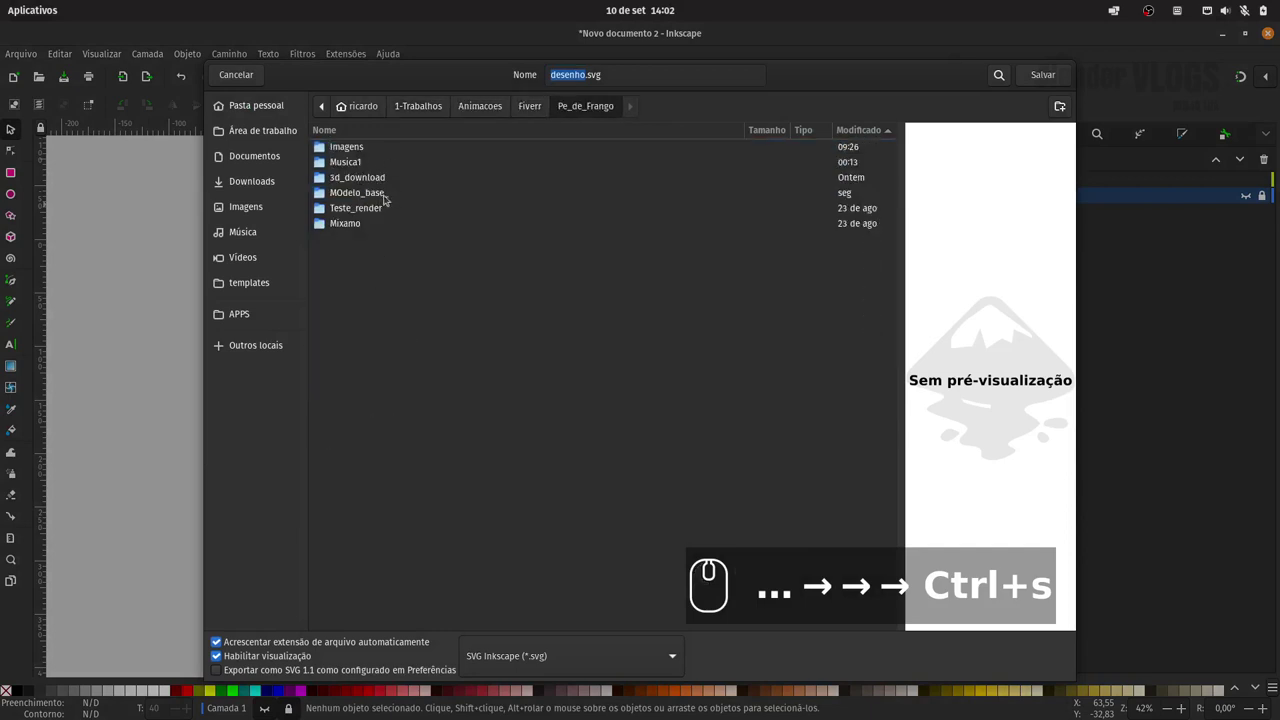
{"action": "left_click", "coordinate": [385, 195]}
{"action": "left_click", "coordinate": [369, 150]}
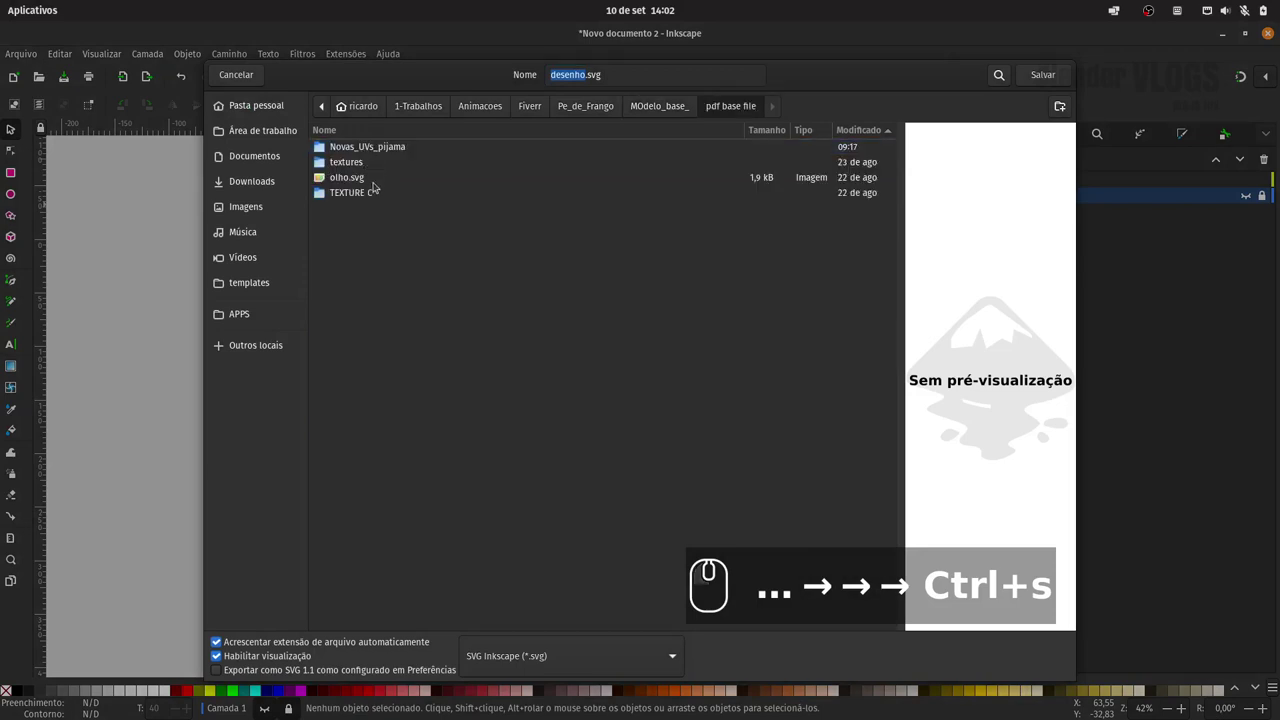
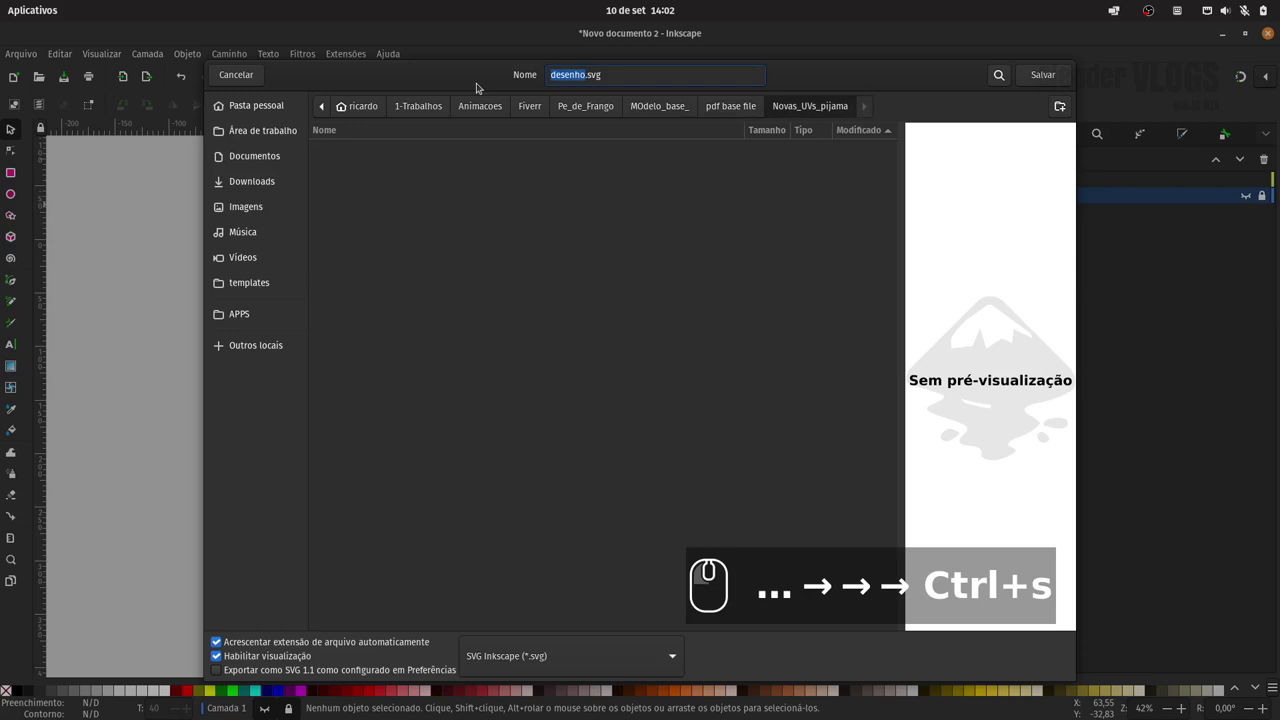
Name the file Textura_blusa_ for saving as SVG.
{"action": "type", "text": "i"}
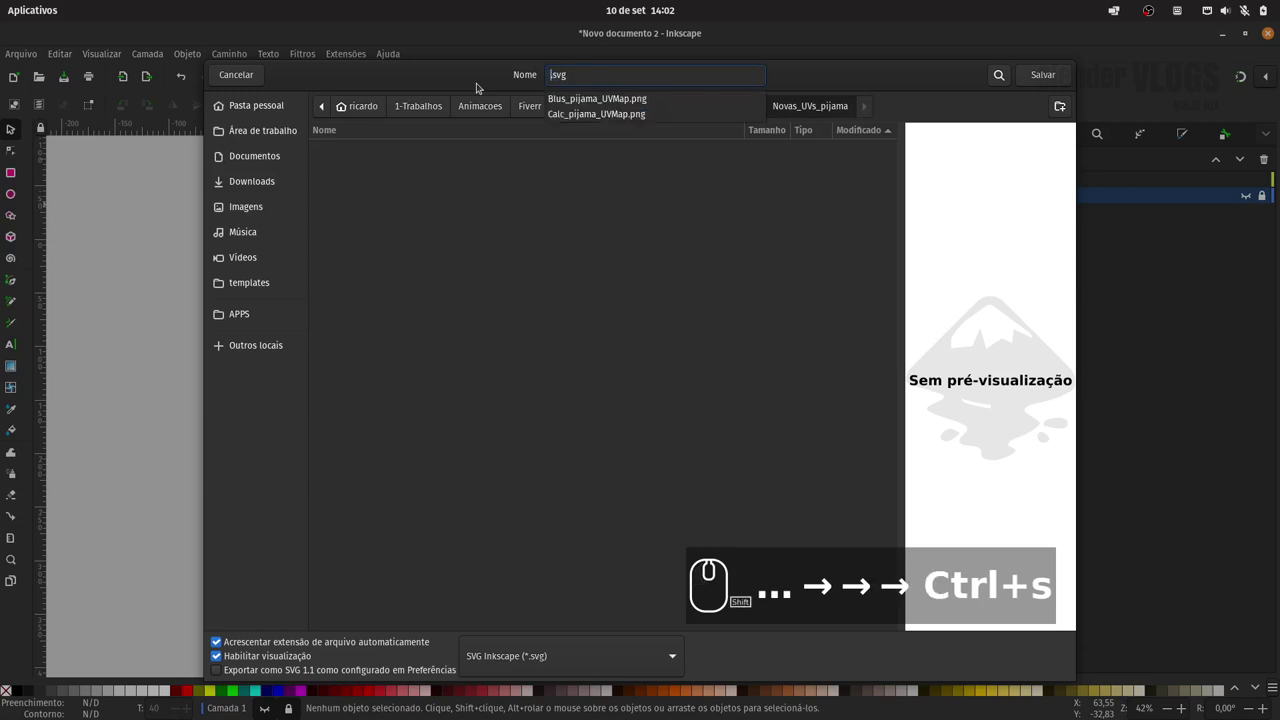
{"action": "type", "text": "texturablusa"}
{"action": "type", "text": "_"}
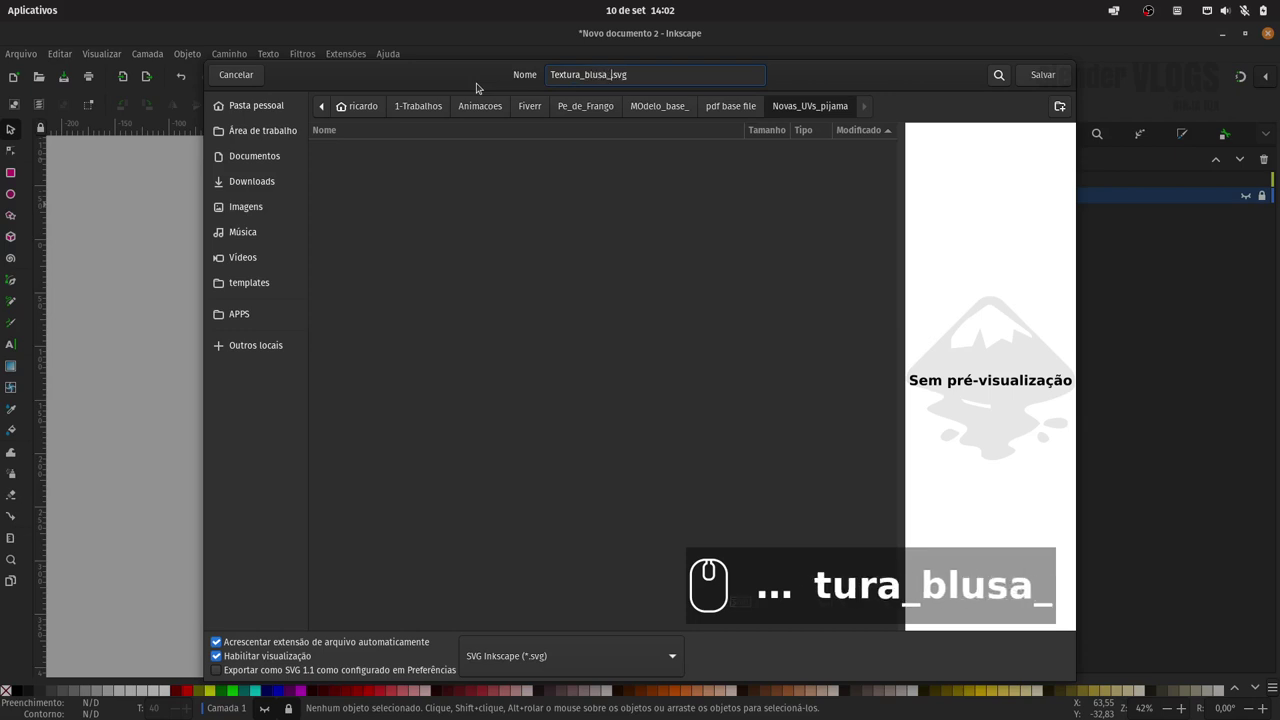
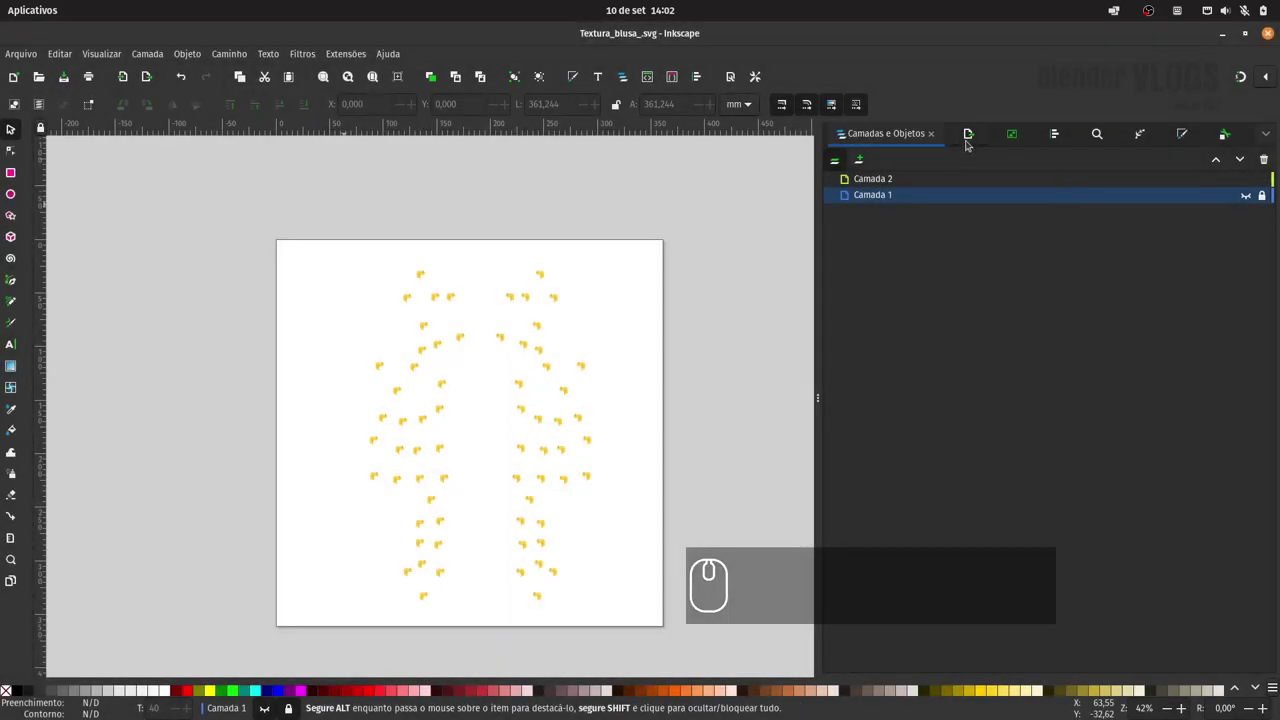
Export the page as Textura_blusa_.png at 1422 px in Novas_UVs_pijama.
{"action": "left_click", "coordinate": [970, 137]}
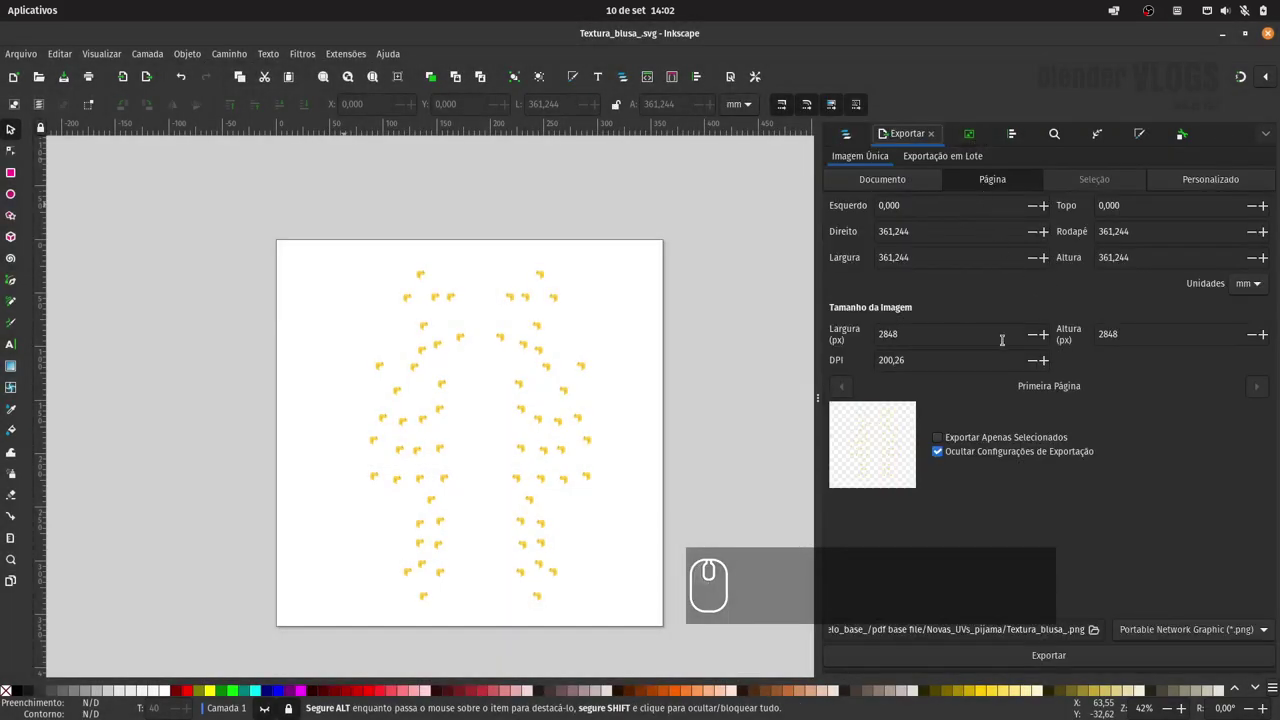
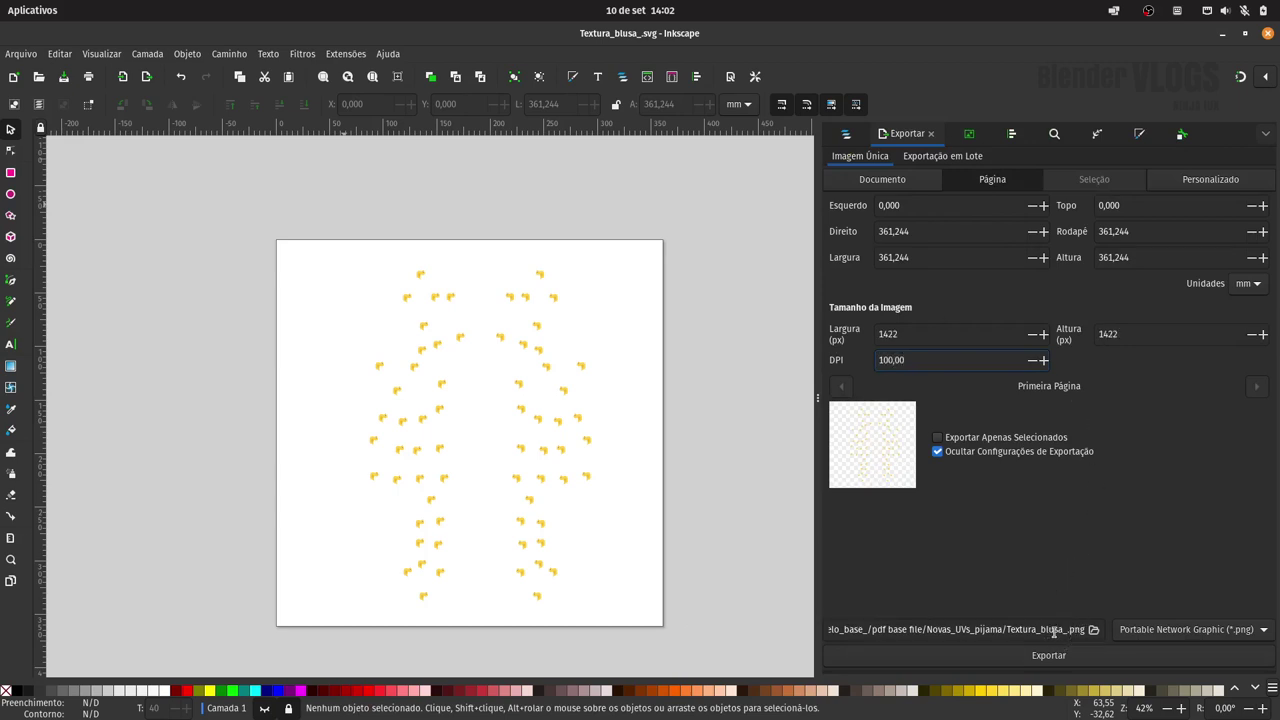
{"action": "left_click", "coordinate": [1054, 654]}
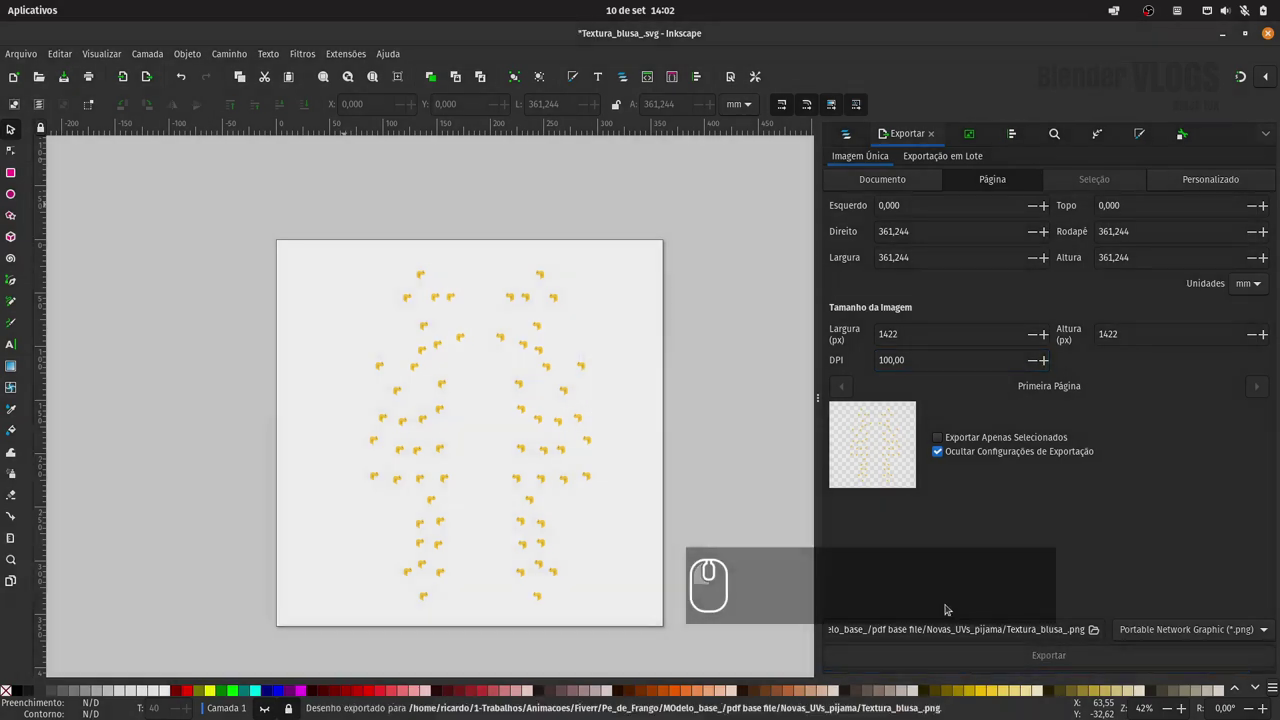
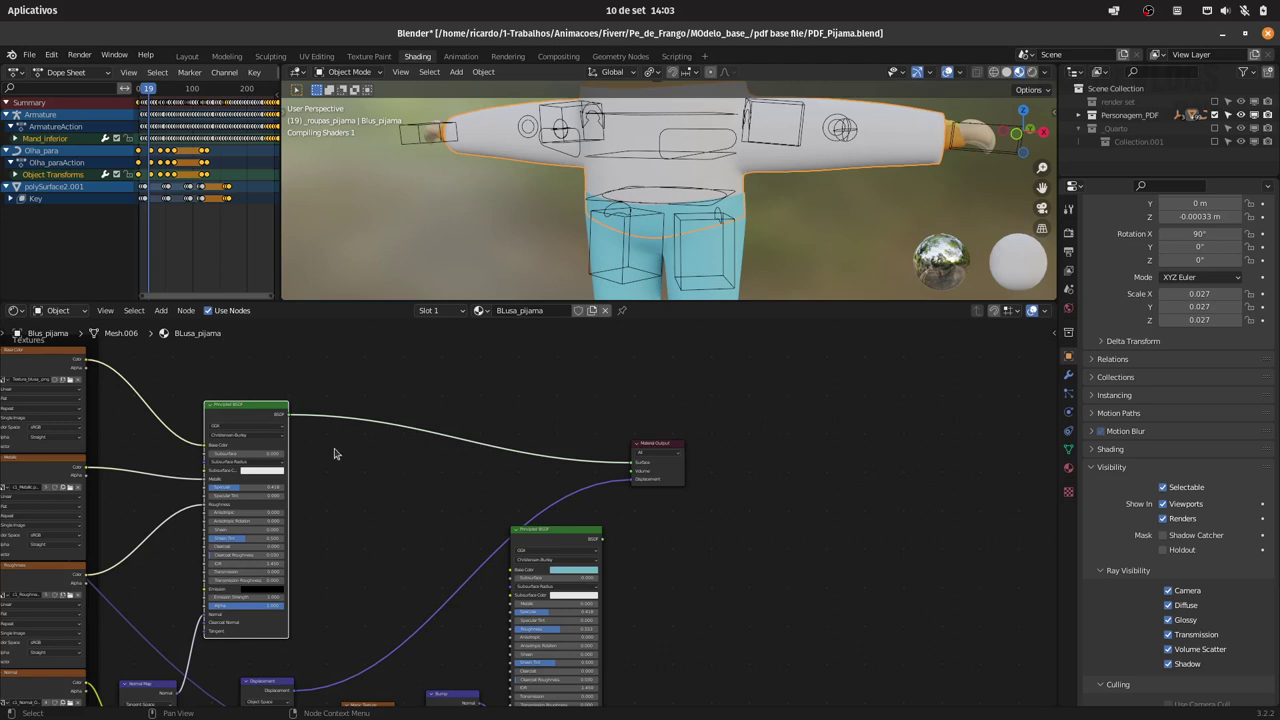
Detach the Image Texture Color link from the Principled BSDF Base Color socket.
{"action": "left_click", "coordinate": [348, 453]}
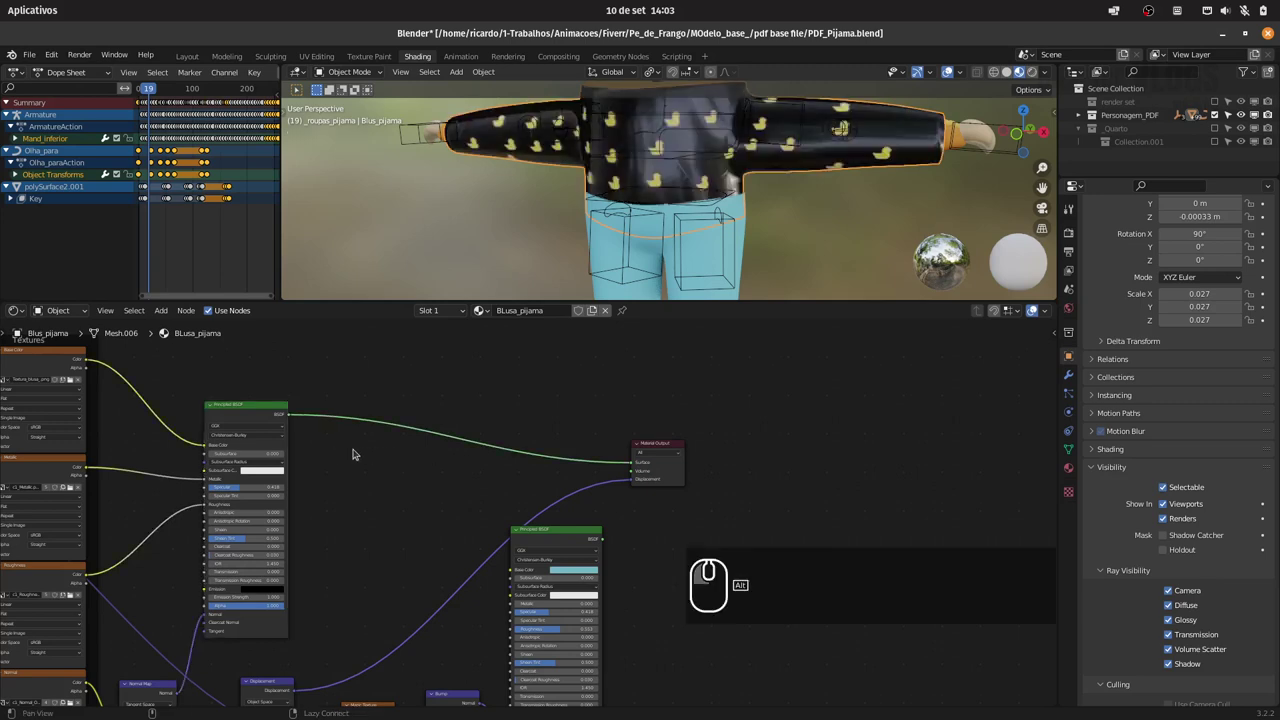
{"action": "left_click", "coordinate": [363, 450]}
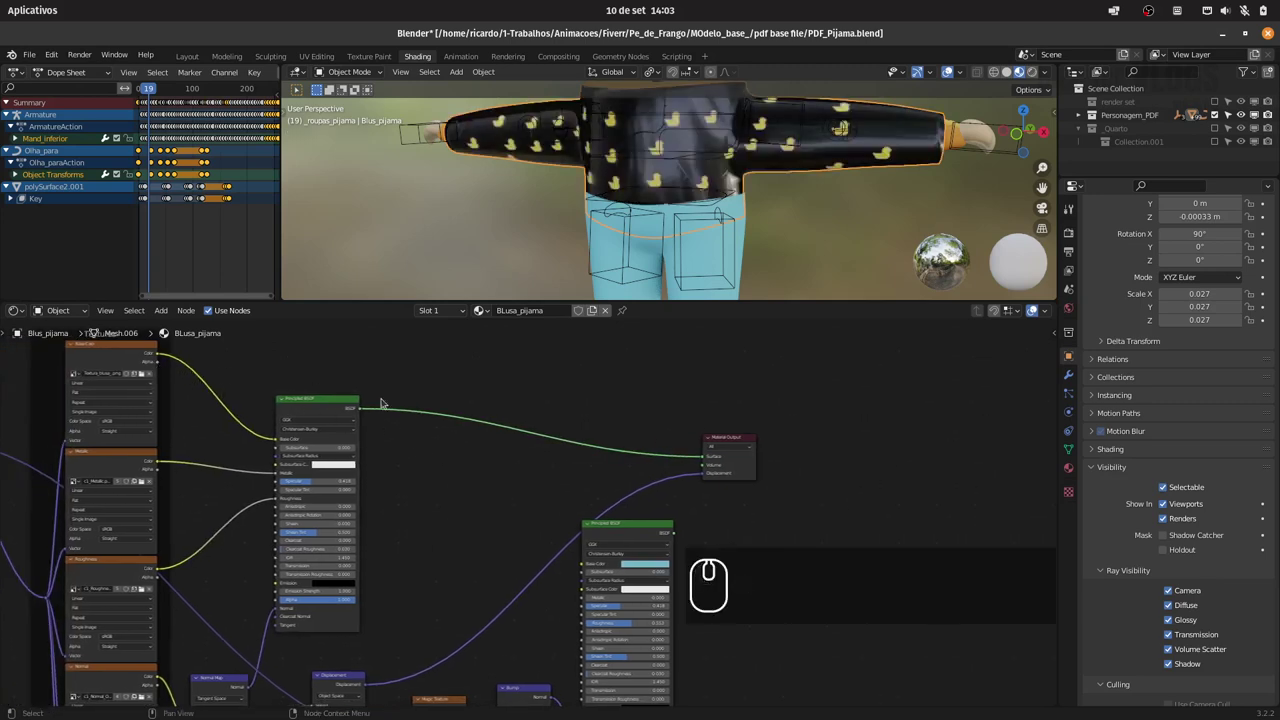
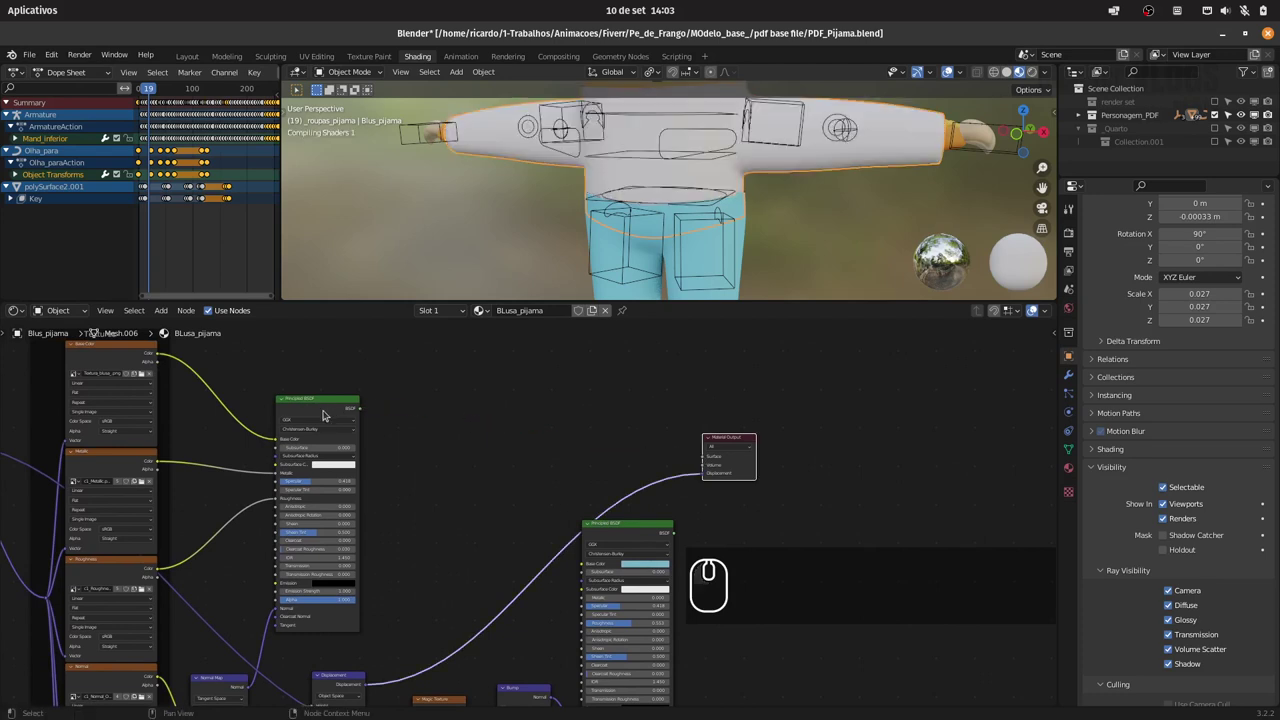
{"action": "left_click_drag", "start_coordinate": [270, 436], "coordinate": [252, 413]}
{"action": "left_click", "coordinate": [308, 403]}
{"action": "left_click_drag", "start_coordinate": [362, 411], "coordinate": [668, 459]}
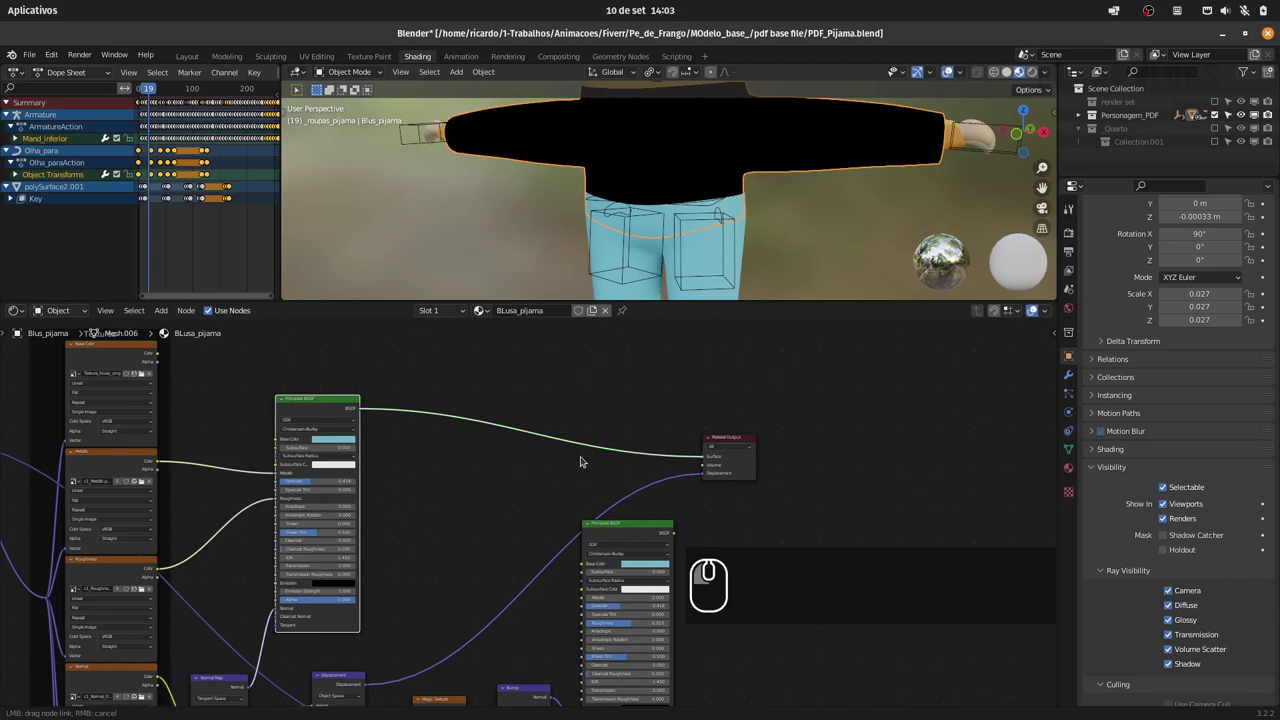
{"action": "left_click", "coordinate": [710, 477]}
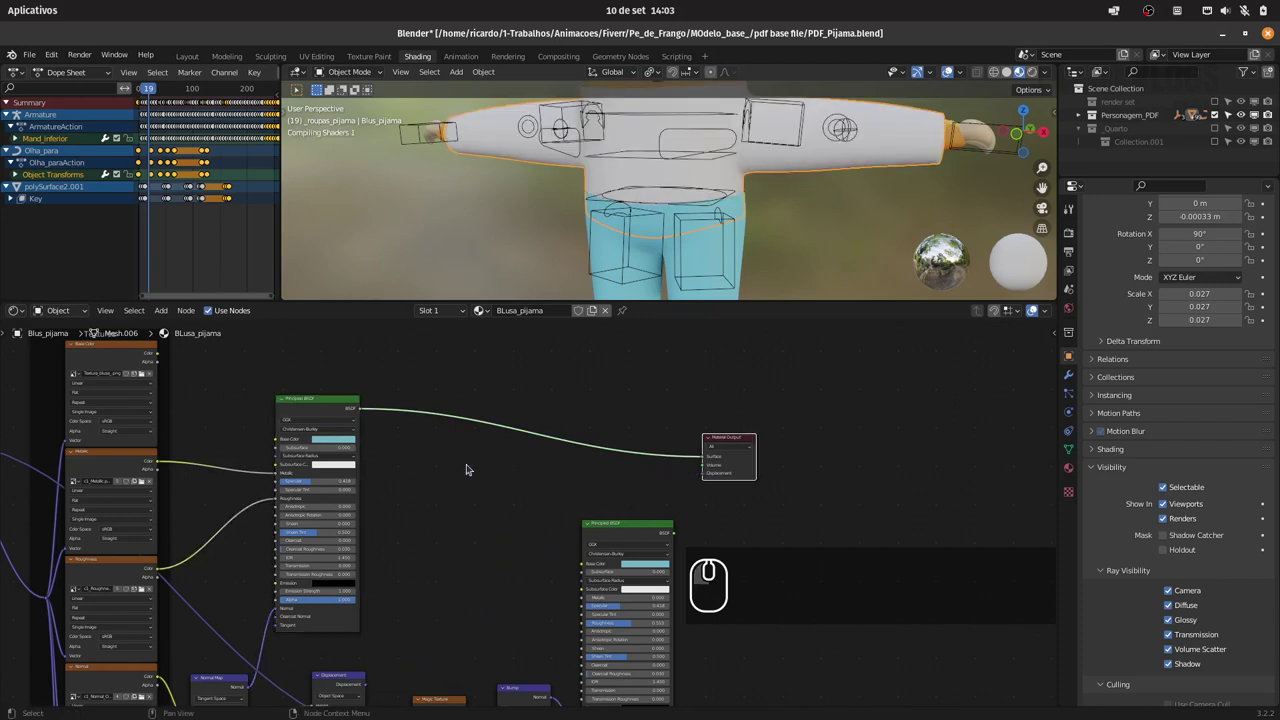
Undo once and reconnect the shirt material so it shows a plain light-blue shader.
{"action": "key", "text": "ctrl+z"}
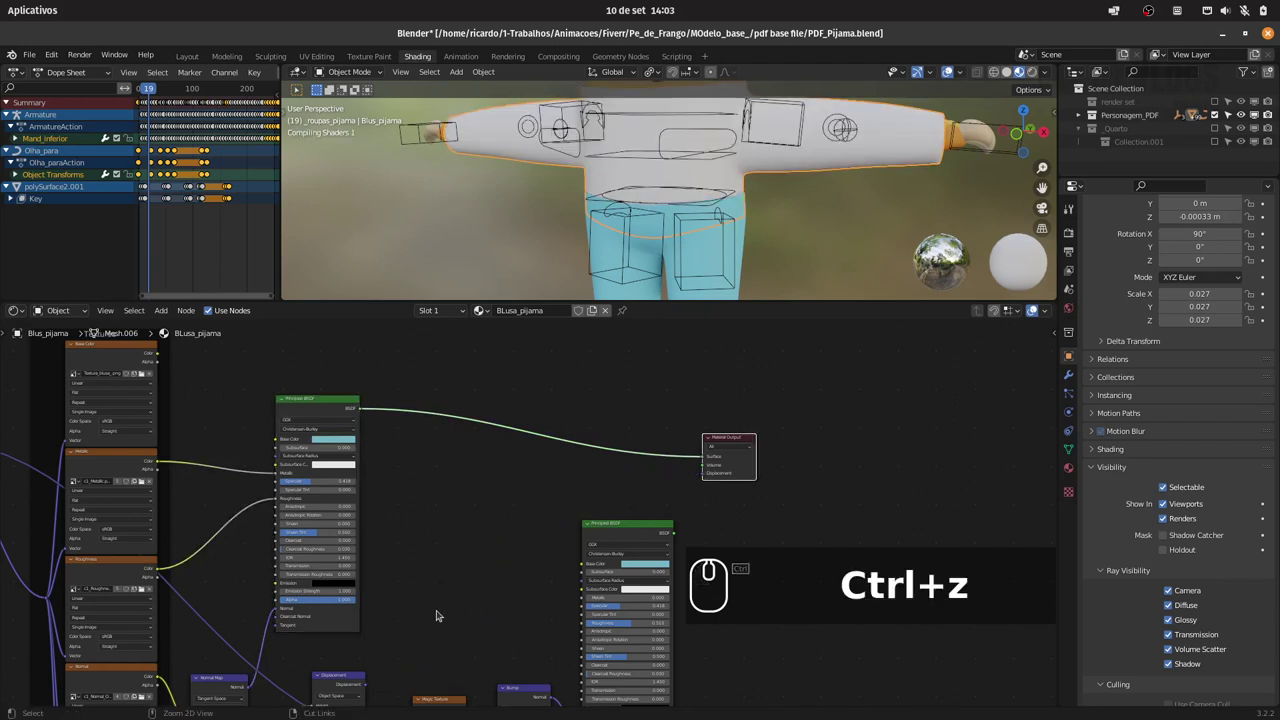
{"action": "left_click", "coordinate": [460, 548]}
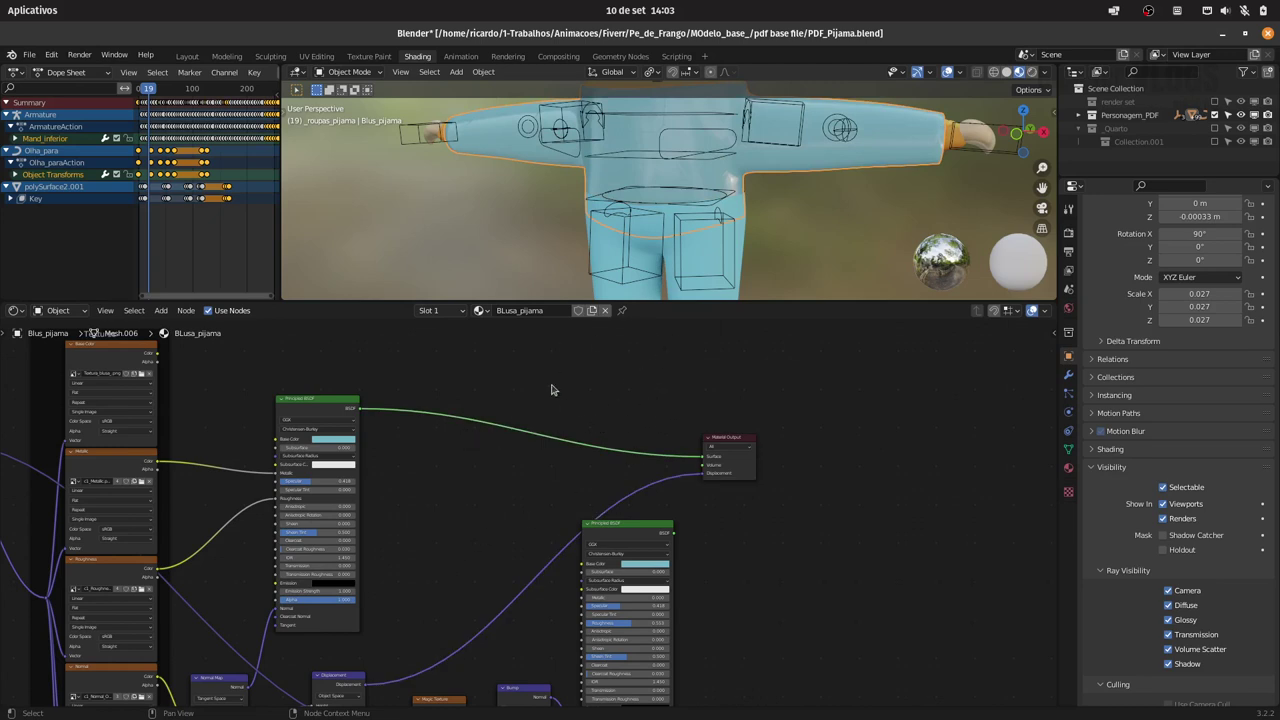
{"action": "left_click", "coordinate": [555, 365]}
{"action": "left_click", "coordinate": [774, 175]}
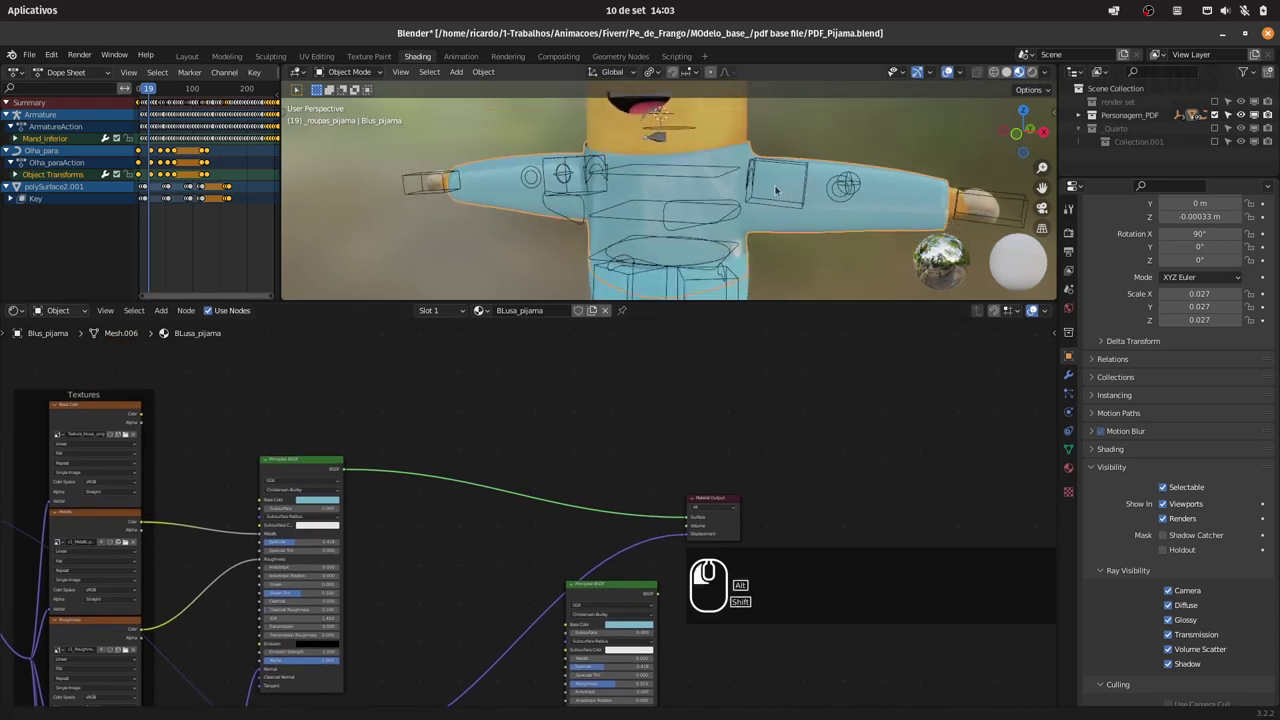
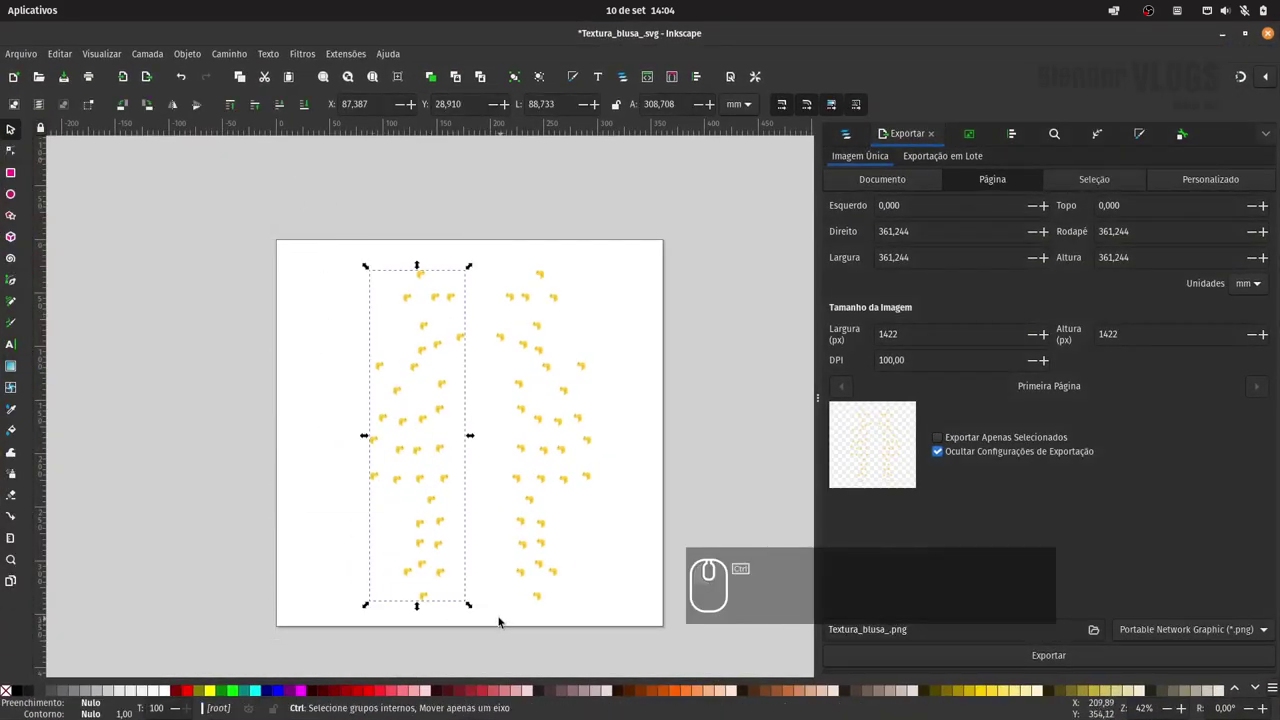
Save Textura_blusa_.svg and create a new blank document via Arquivo > Novo.
{"action": "key", "text": "ctrl+c"}
{"action": "key", "text": "ctrl+s"}
{"action": "left_click", "coordinate": [30, 54]}
{"action": "left_click", "coordinate": [45, 72]}
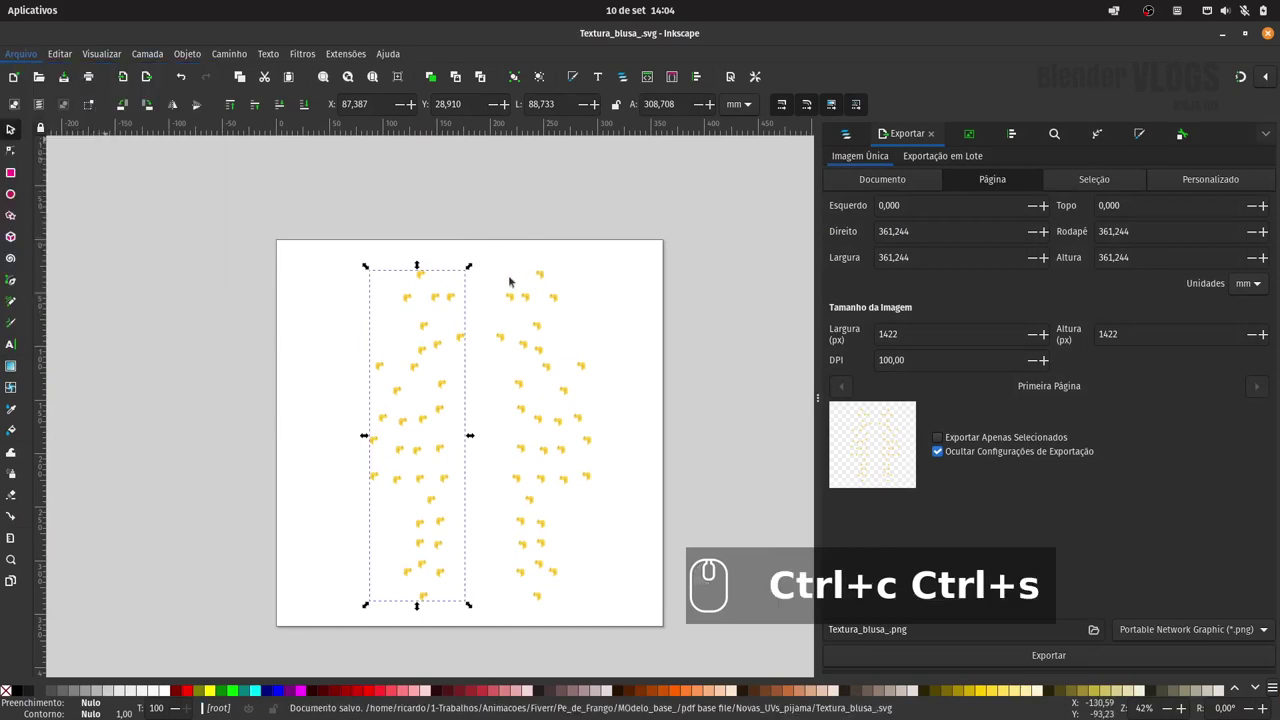
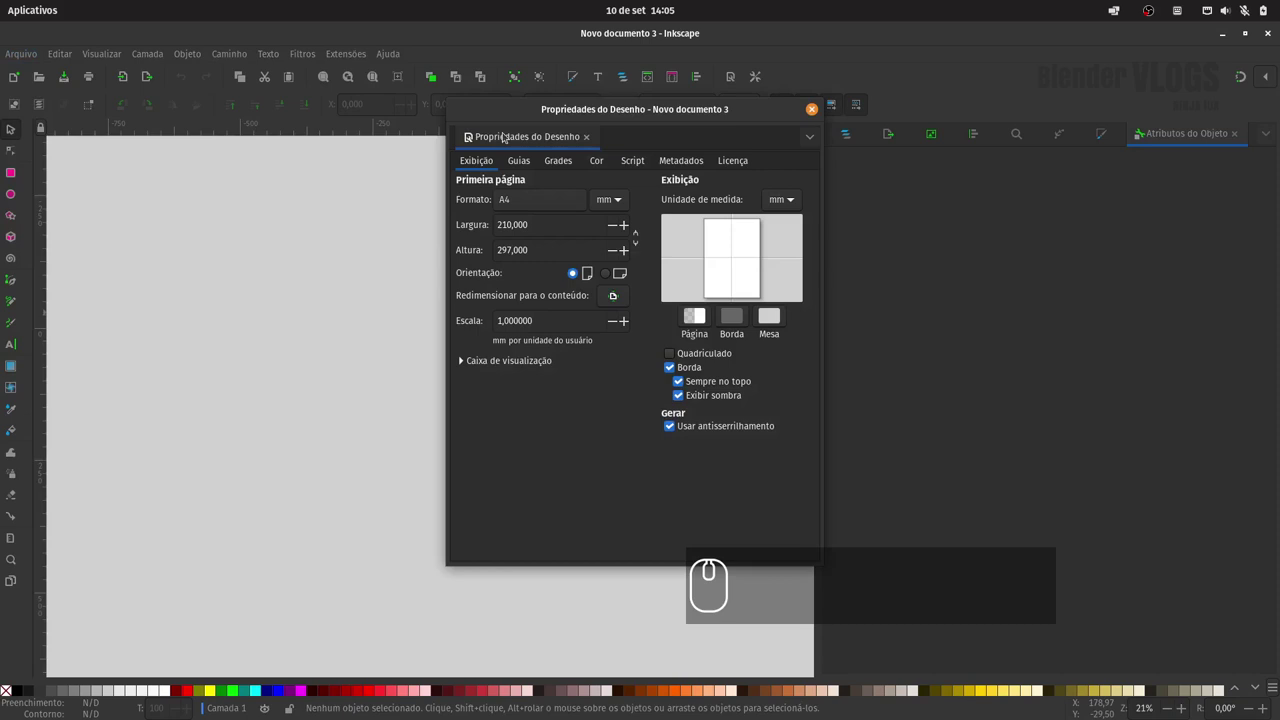
Import Calc_pijama_UVMap.png through Arquivo > Importar.
{"action": "left_click", "coordinate": [818, 109]}
{"action": "left_click", "coordinate": [24, 51]}
{"action": "left_click", "coordinate": [72, 225]}
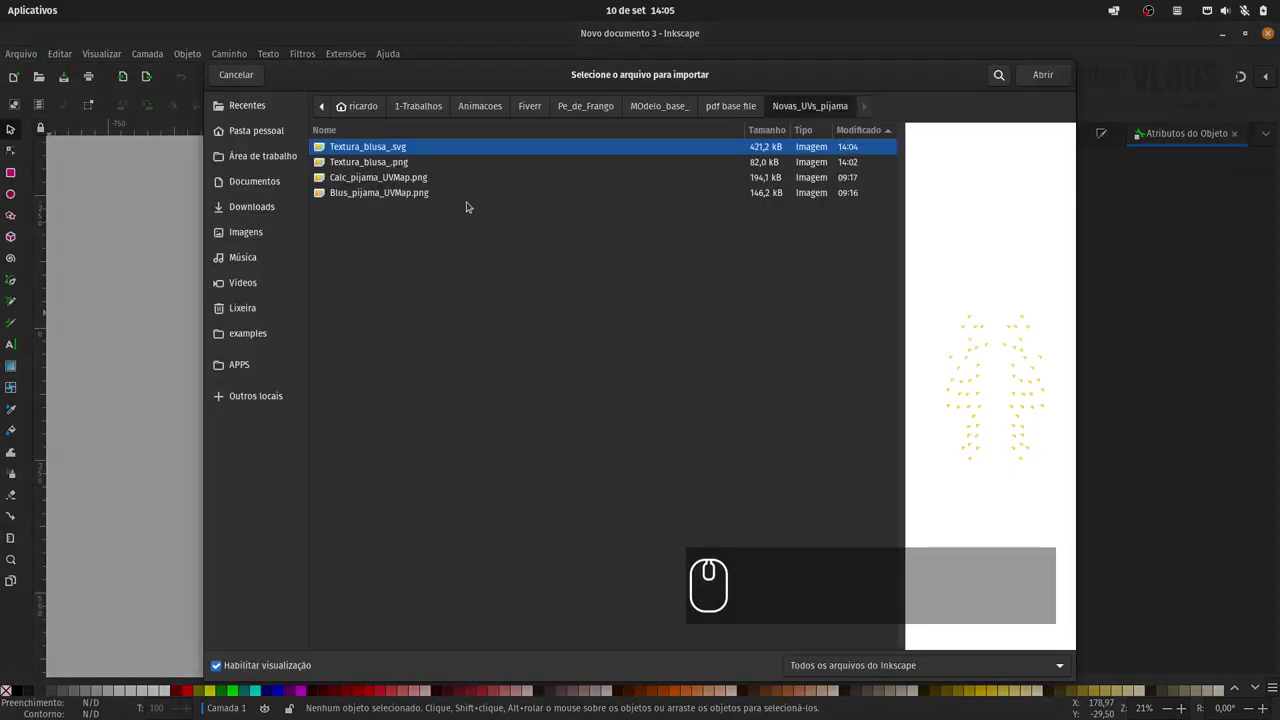
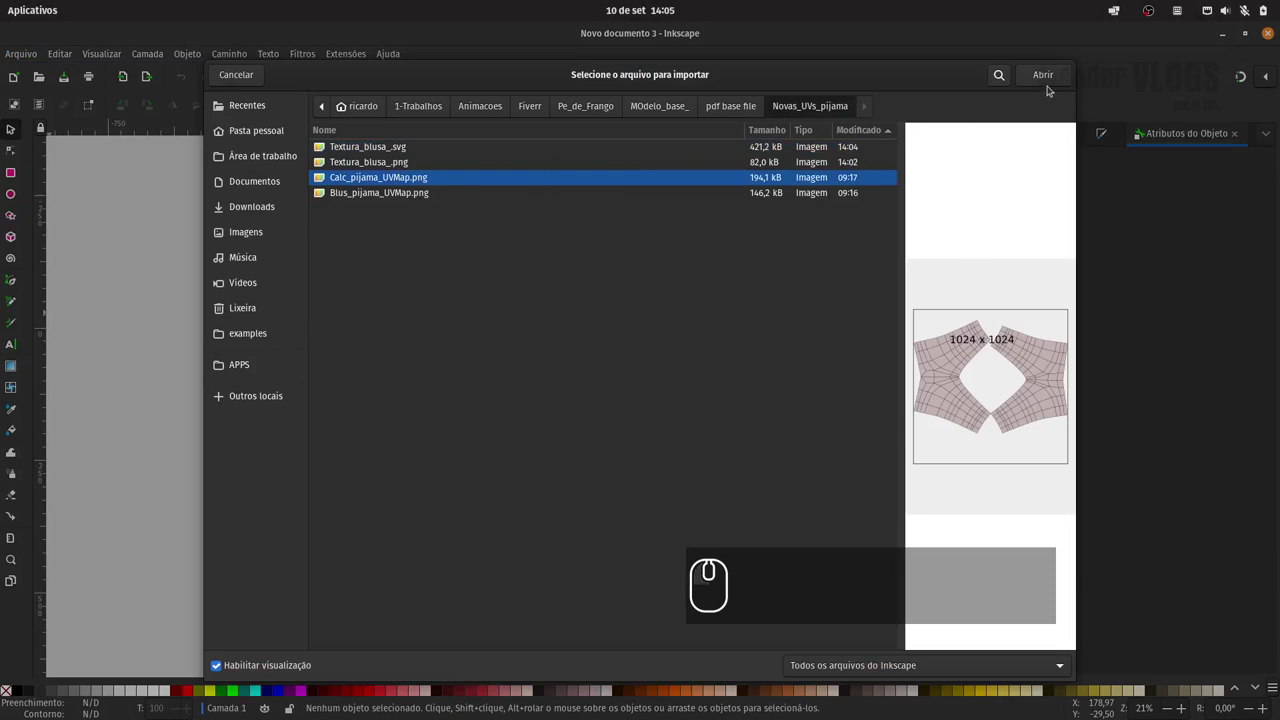
{"action": "left_click", "coordinate": [1050, 78]}
Confirm the bitmap import as embedded and bring up the page-size settings.
{"action": "left_click", "coordinate": [859, 171]}
{"action": "left_click", "coordinate": [748, 447]}
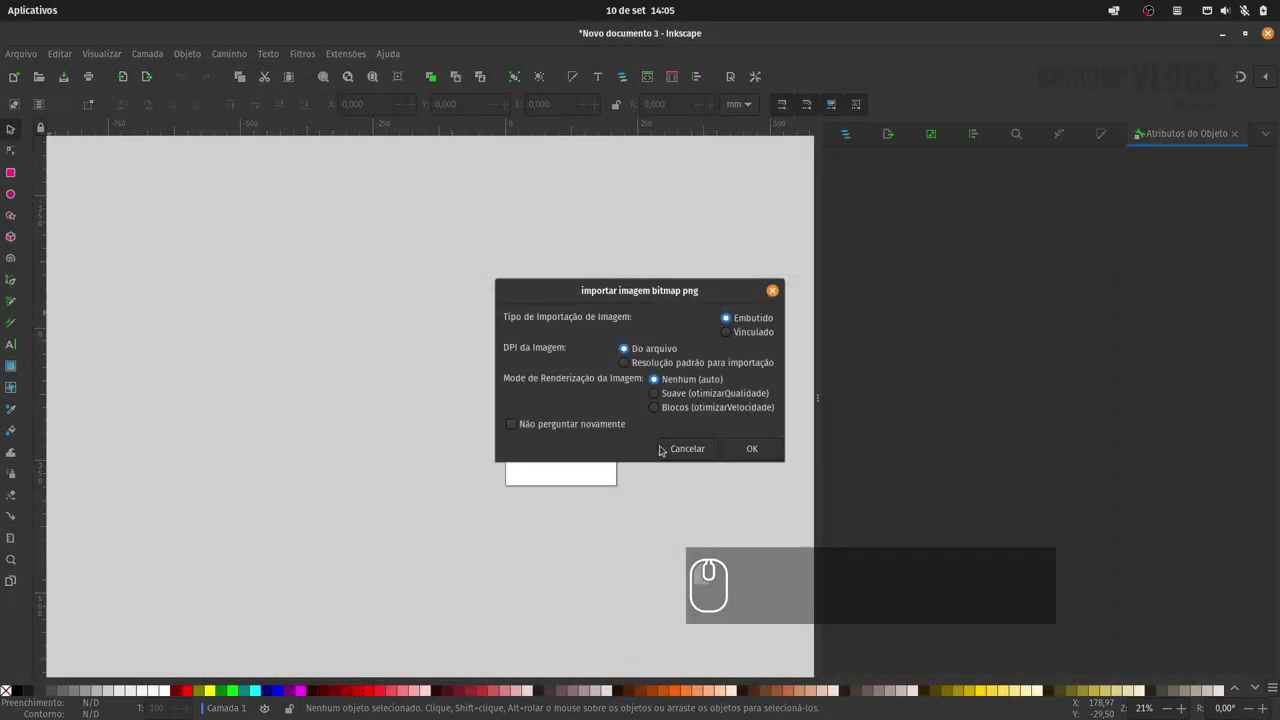
{"action": "left_click", "coordinate": [30, 49]}
{"action": "left_click", "coordinate": [92, 312]}
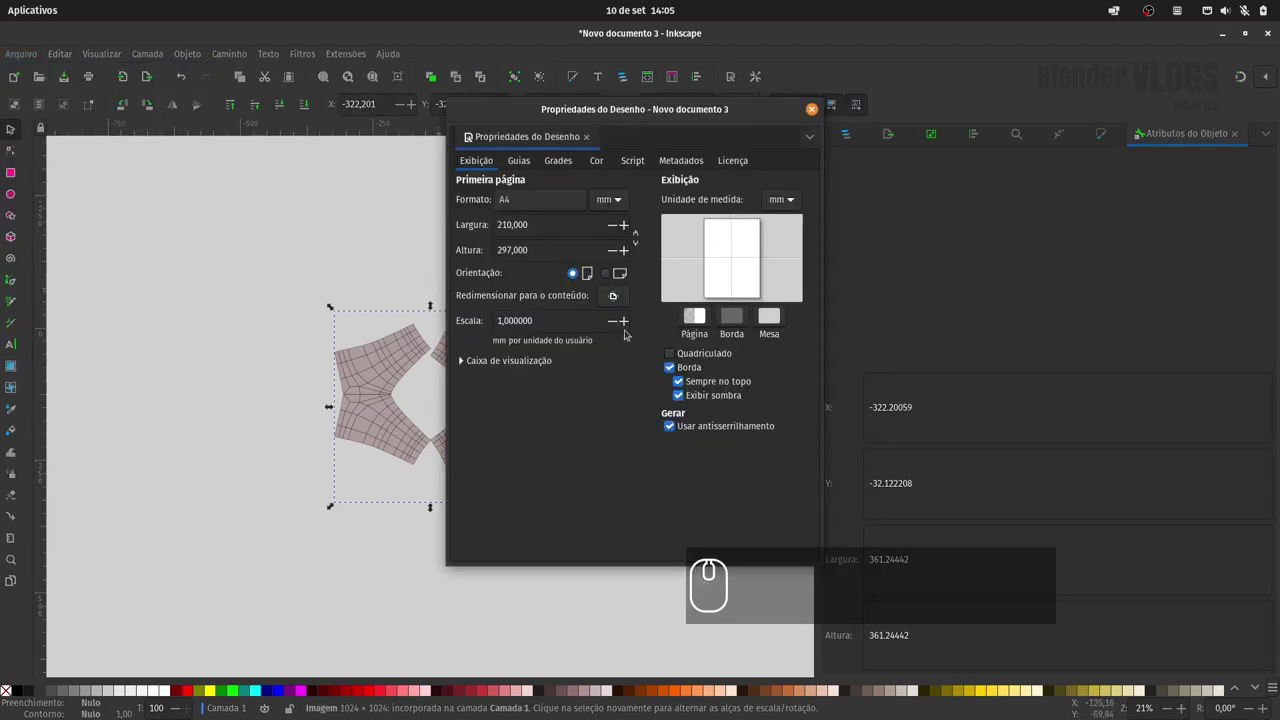
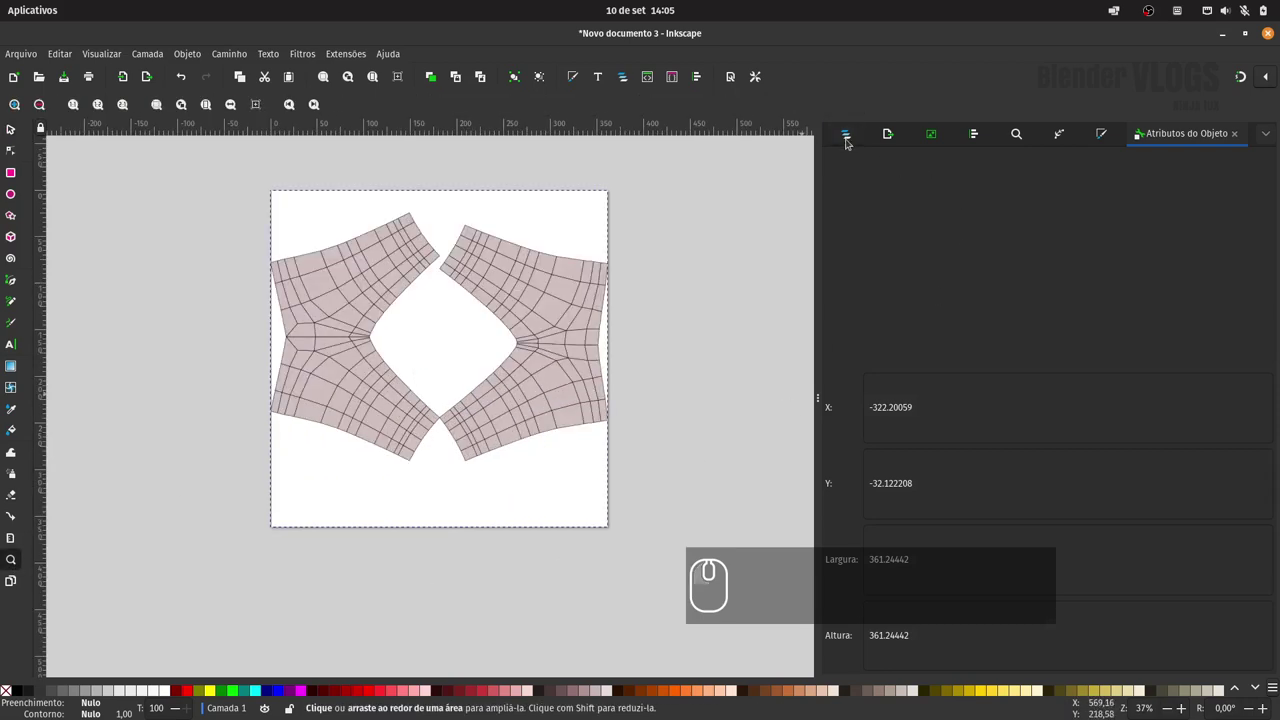
Lock the Camada 1 layer holding the pants UV map in Layers and Objects.
{"action": "left_click", "coordinate": [849, 135]}
{"action": "left_click", "coordinate": [32, 134]}
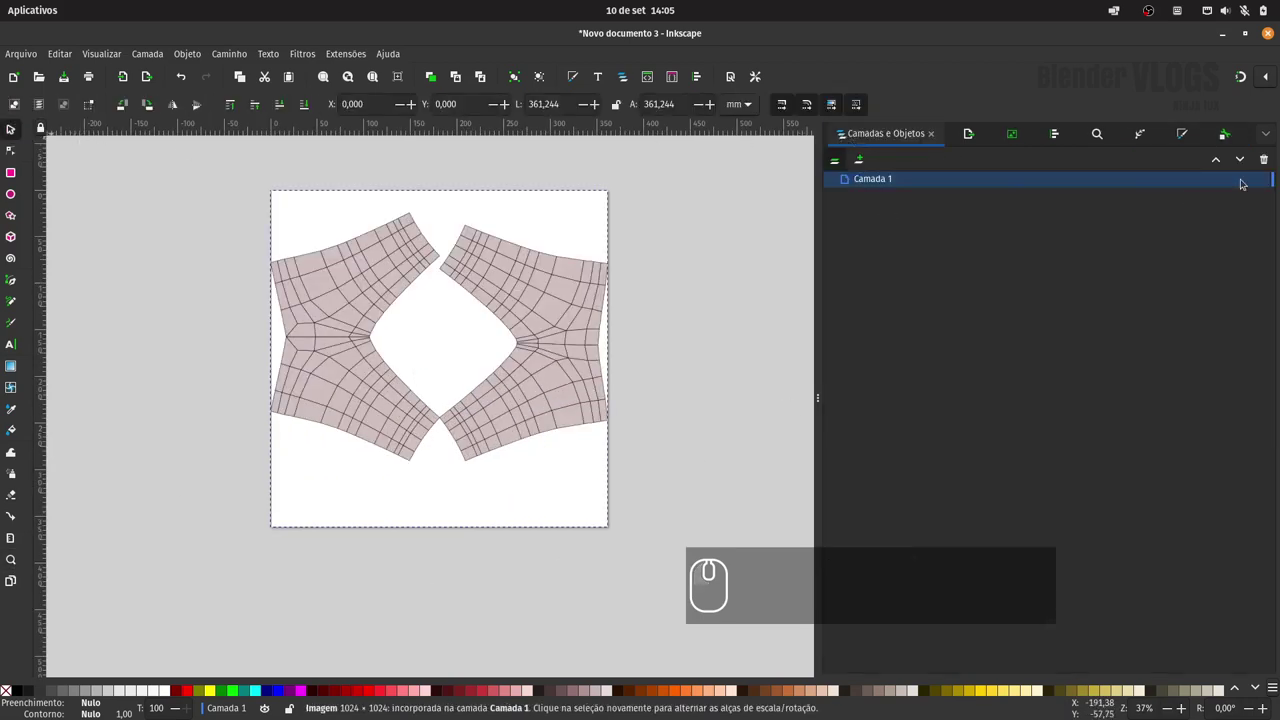
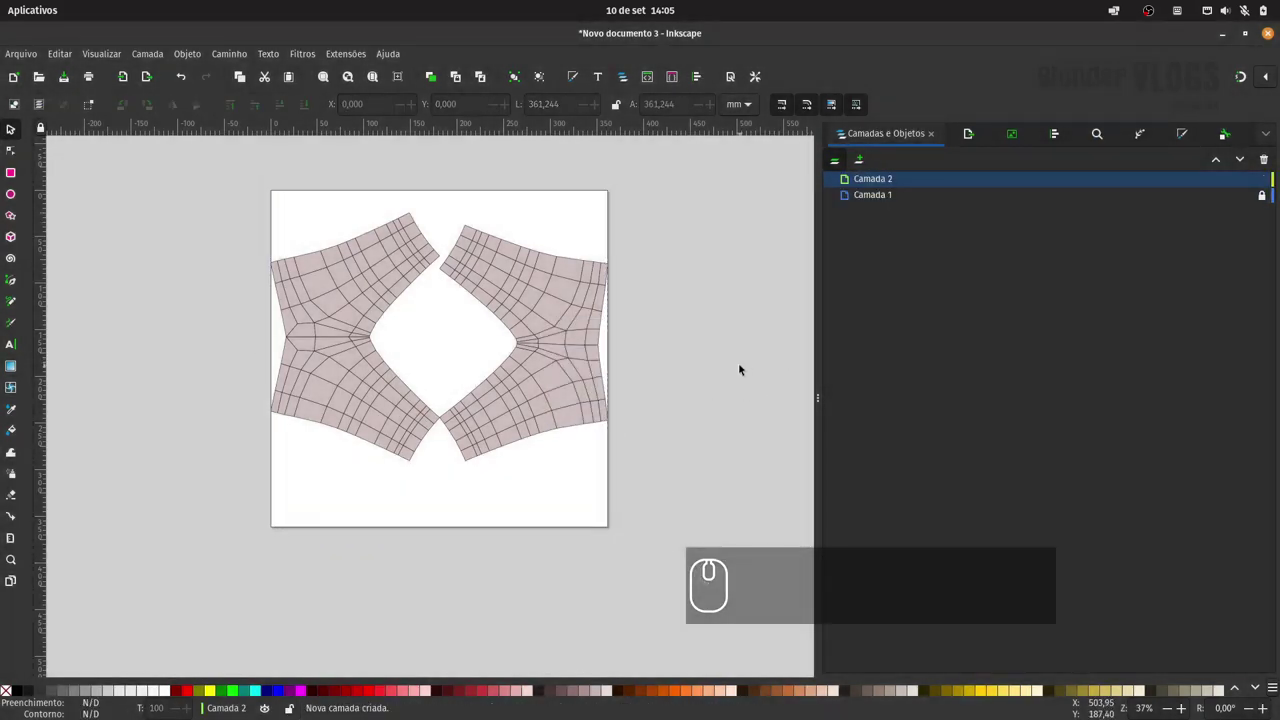
Paste a column of duck stamps, move it over the right UV piece and group it.
{"action": "key", "text": "ctrl+v"}
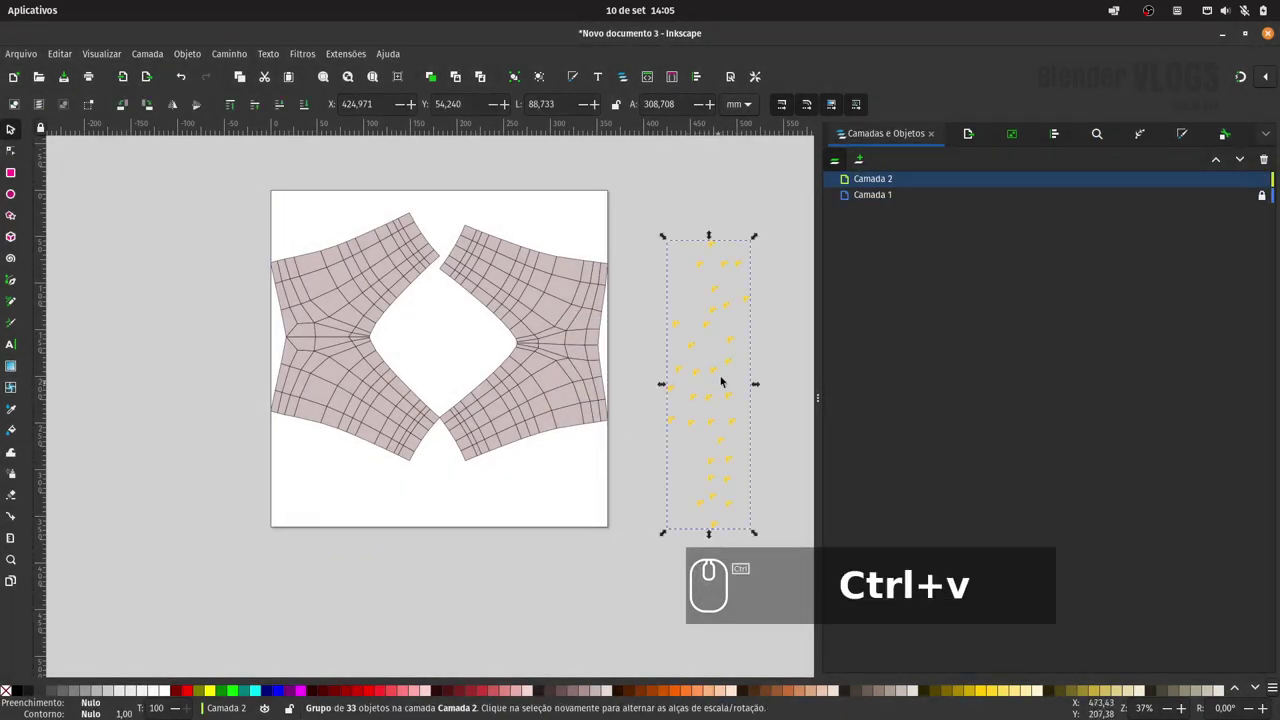
{"action": "left_click_drag", "start_coordinate": [720, 378], "coordinate": [379, 218]}
{"action": "left_click", "coordinate": [358, 256]}
{"action": "left_click", "coordinate": [332, 336]}
{"action": "left_click_drag", "start_coordinate": [362, 331], "coordinate": [577, 336]}
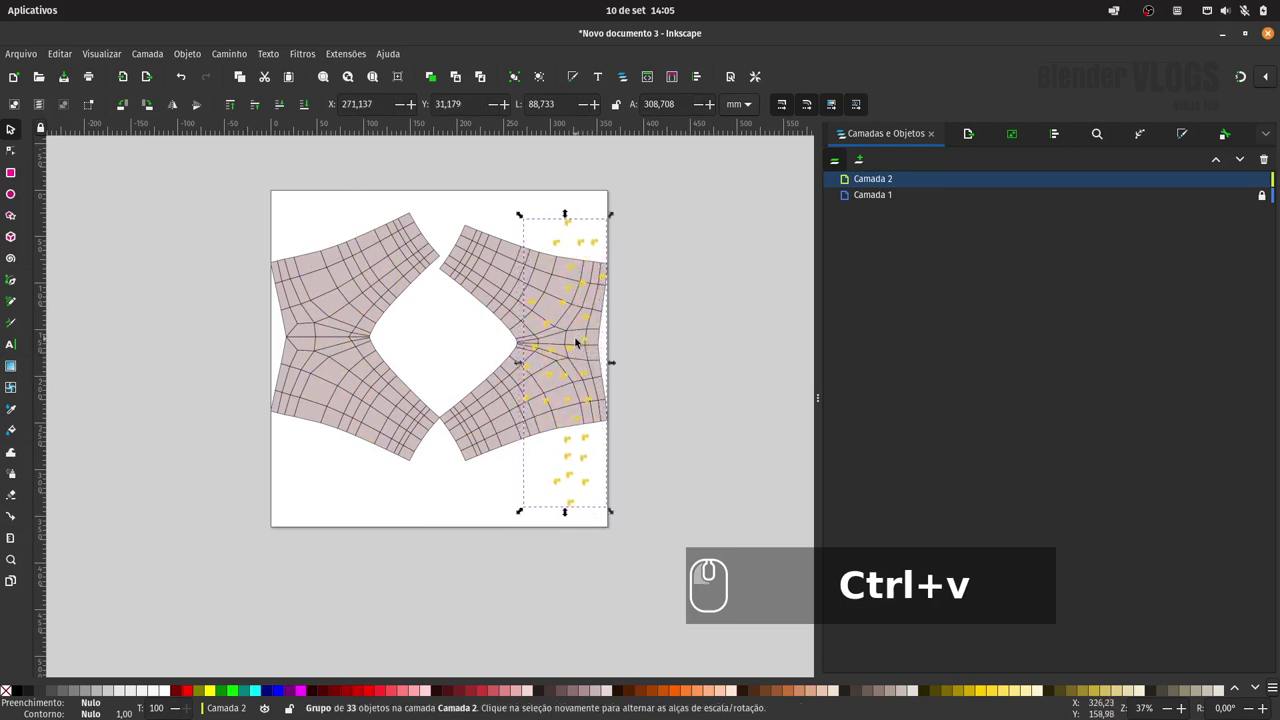
{"action": "key", "text": "ctrl+g"}
Duplicate the duck column with Ctrl+D and place the copy on the layout.
{"action": "left_click", "coordinate": [672, 352]}
{"action": "left_click", "coordinate": [532, 399]}
{"action": "key", "text": "ctrl+d"}
{"action": "left_click", "coordinate": [528, 406]}
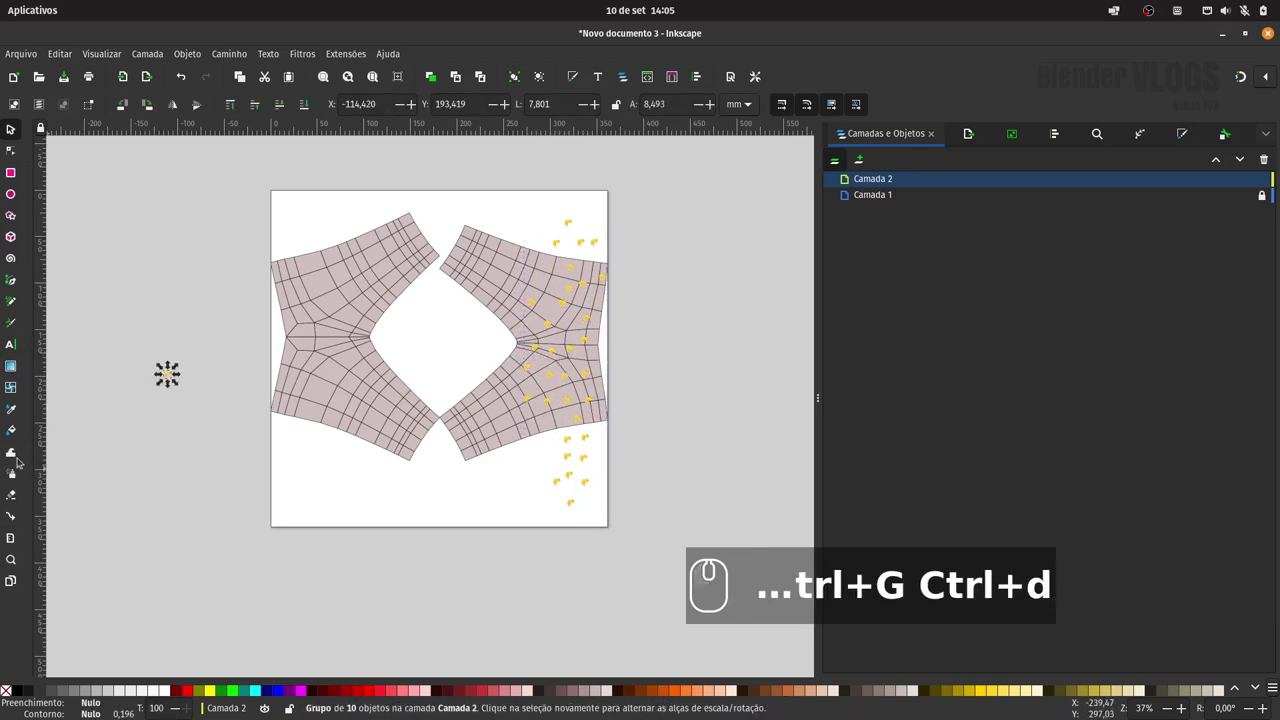
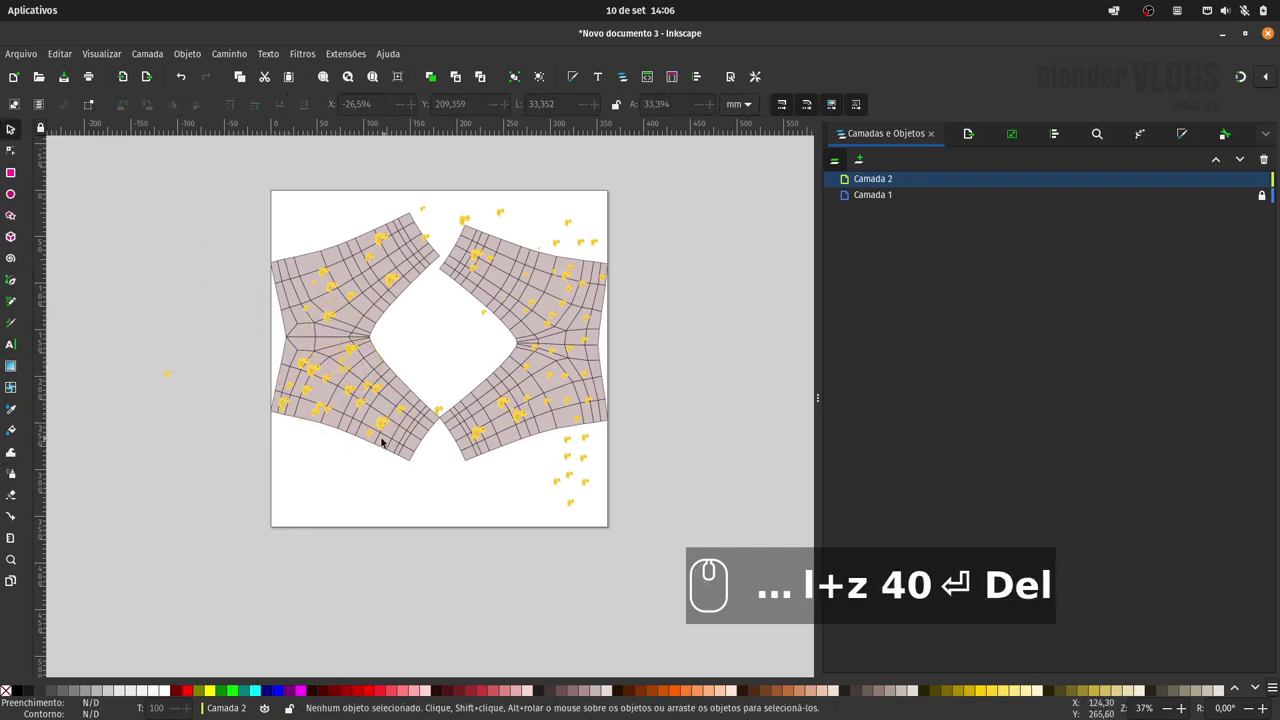
Size duck clones to 40 and duplicate and position them across the pants UV pieces.
{"action": "left_click_drag", "start_coordinate": [380, 443], "coordinate": [329, 264]}
{"action": "type", "text": "40"}
{"action": "left_click", "coordinate": [328, 264]}
{"action": "left_click_drag", "start_coordinate": [344, 293], "coordinate": [375, 259]}
{"action": "type", "text": "40"}
{"action": "key", "text": "ctrl+d"}
{"action": "left_click_drag", "start_coordinate": [379, 261], "coordinate": [352, 260]}
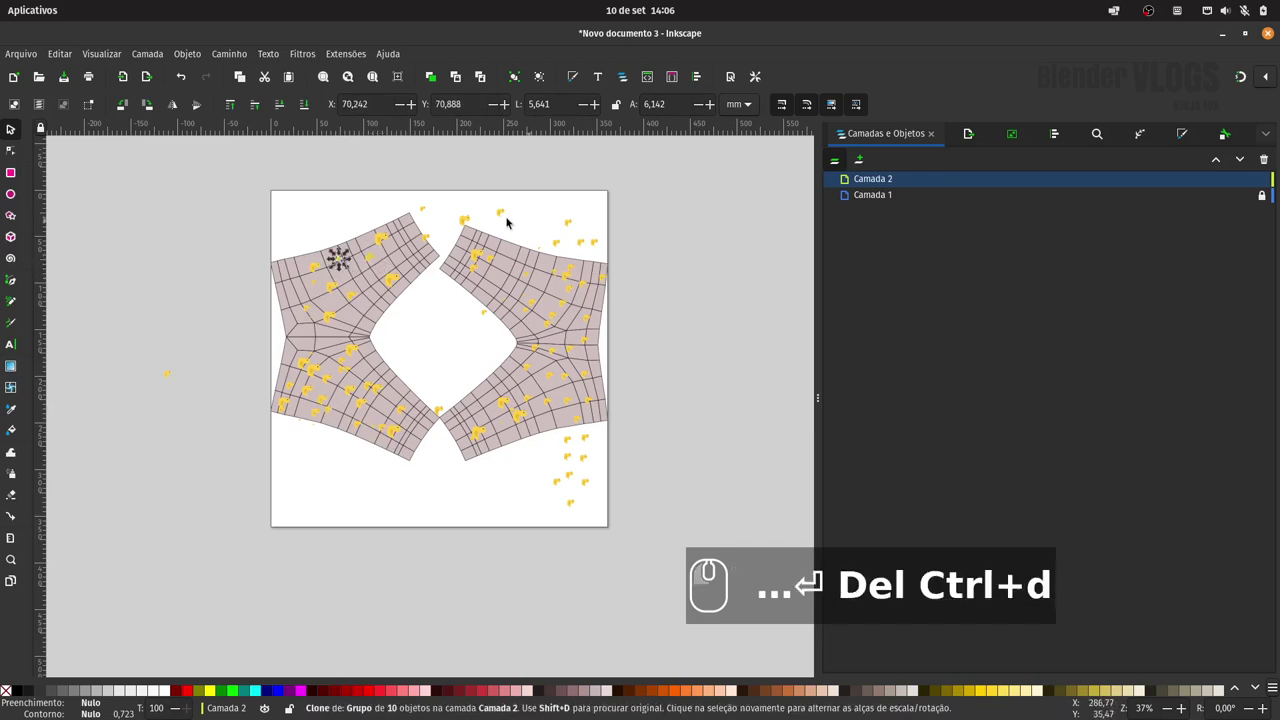
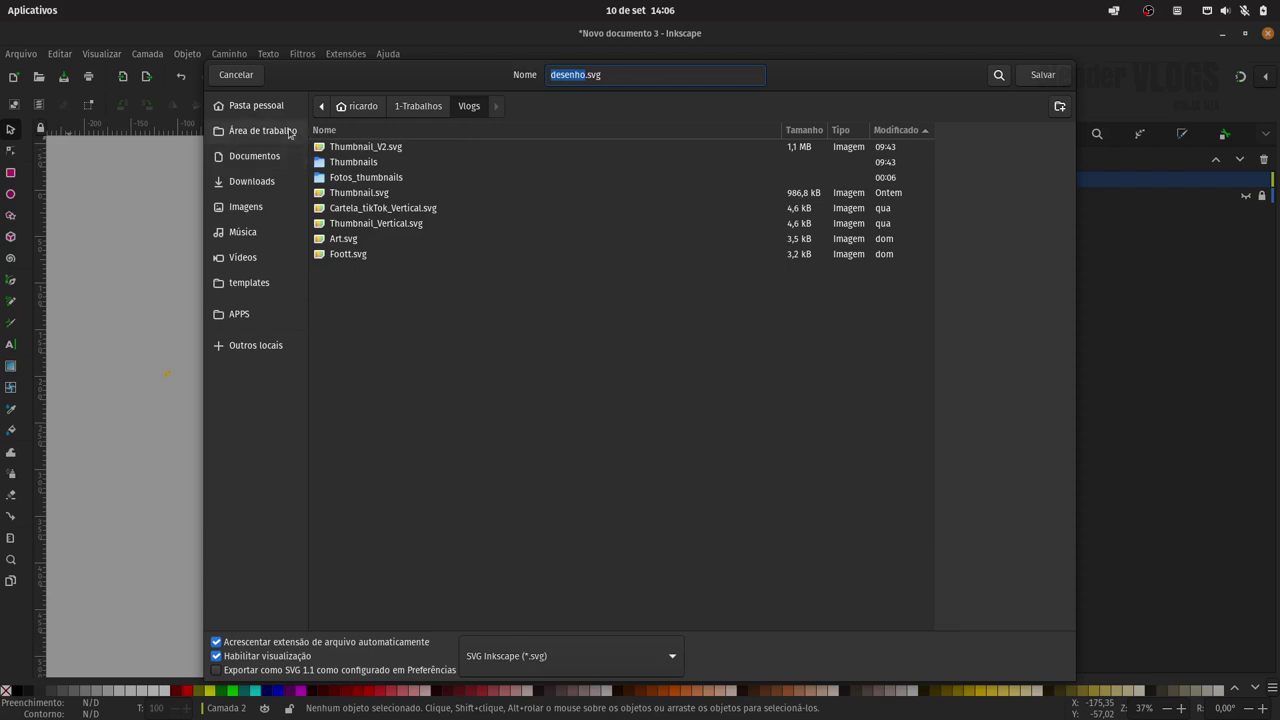
Browse from the home folder through 1-Trabalhos and Animacoes into Fiverr.
{"action": "left_click", "coordinate": [271, 106]}
{"action": "left_click_drag", "start_coordinate": [373, 175], "coordinate": [383, 193]}
{"action": "key", "text": "Return"}
{"action": "left_click", "coordinate": [366, 179]}
{"action": "key", "text": "Return"}
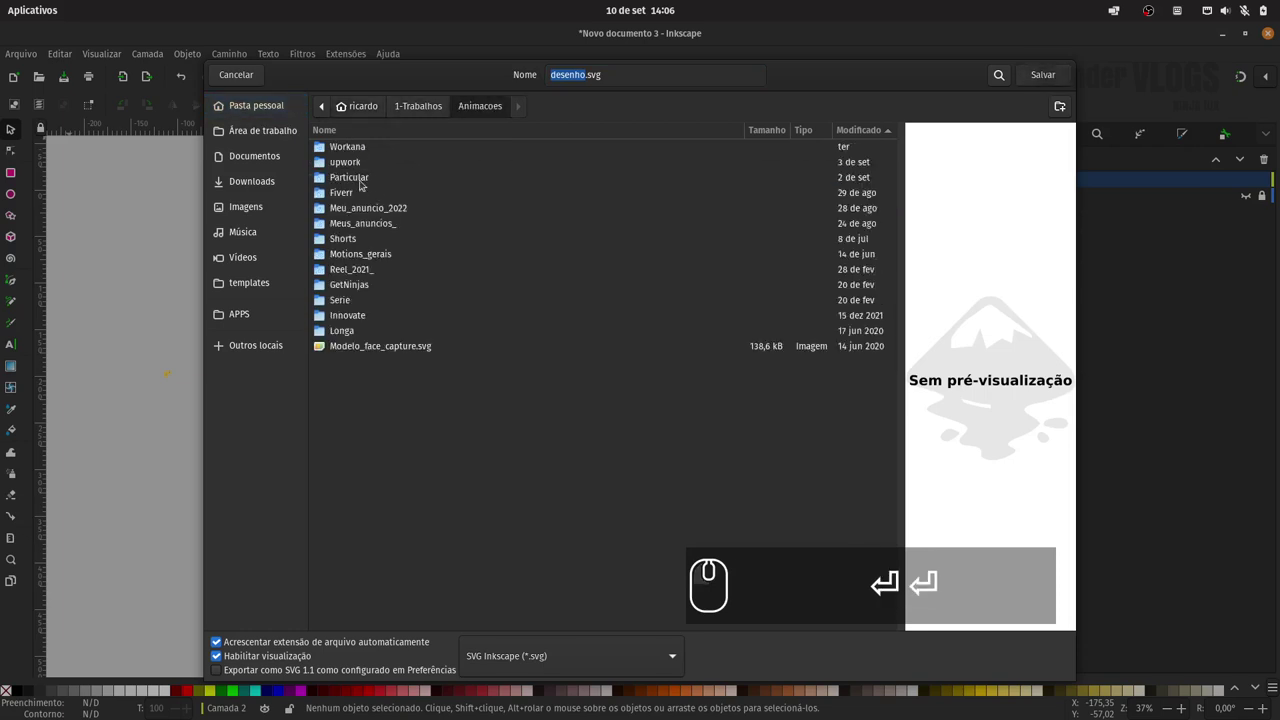
{"action": "left_click", "coordinate": [362, 193]}
{"action": "key", "text": "Return"}
Continue through Pe_de_Frango, MOdelo_base_ and pdf base file to Novas_UVs_pijama.
{"action": "left_click", "coordinate": [376, 150]}
{"action": "key", "text": "Return"}
{"action": "left_click", "coordinate": [382, 196]}
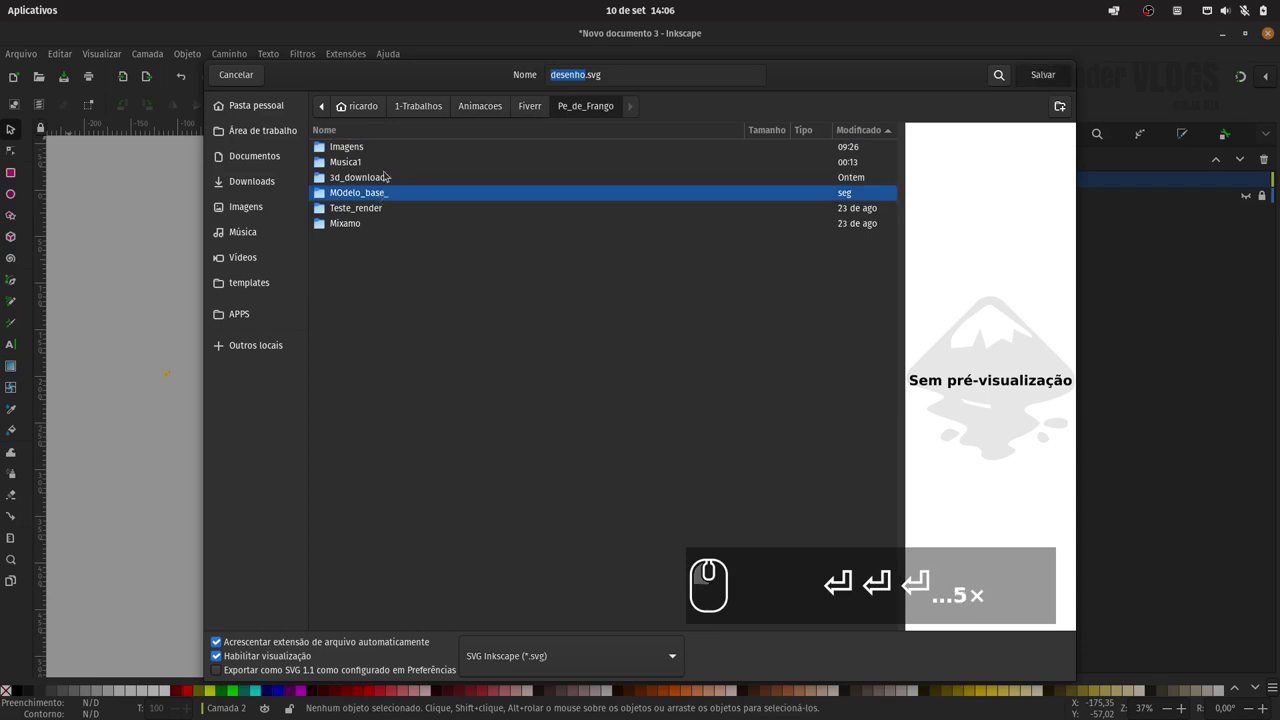
{"action": "left_click", "coordinate": [369, 147]}
{"action": "key", "text": "Return"}
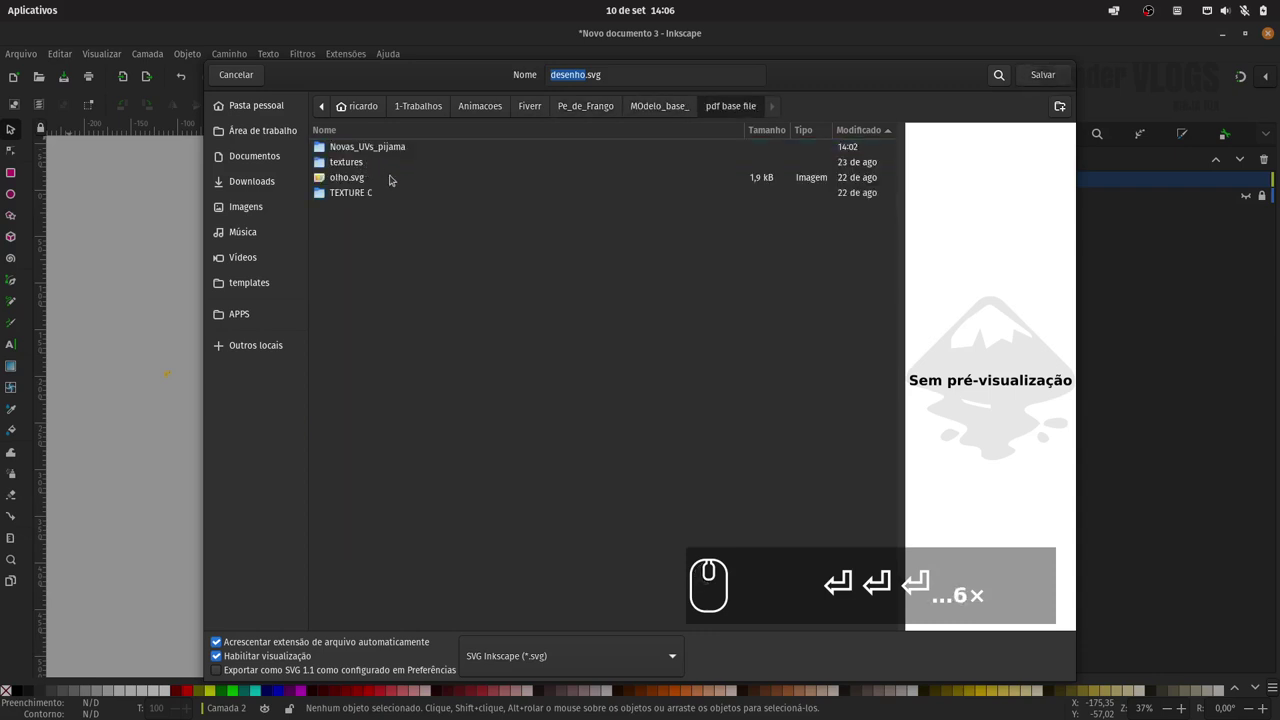
{"action": "left_click", "coordinate": [388, 149]}
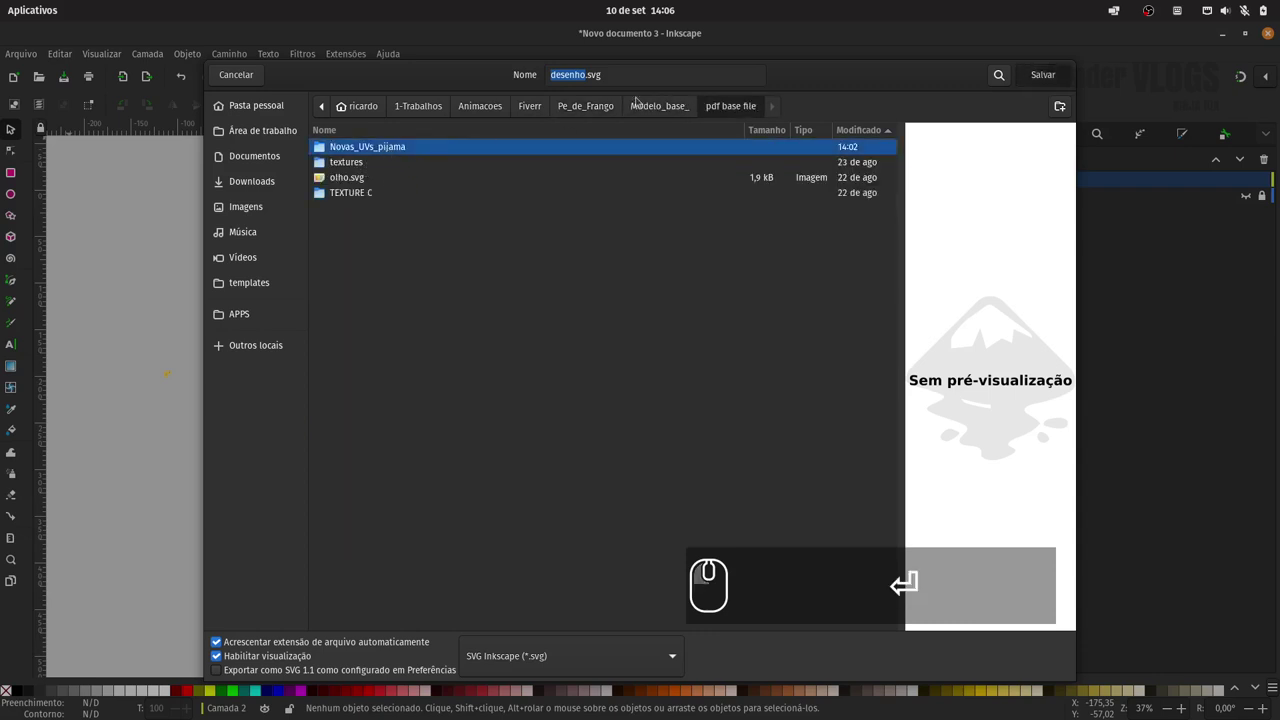
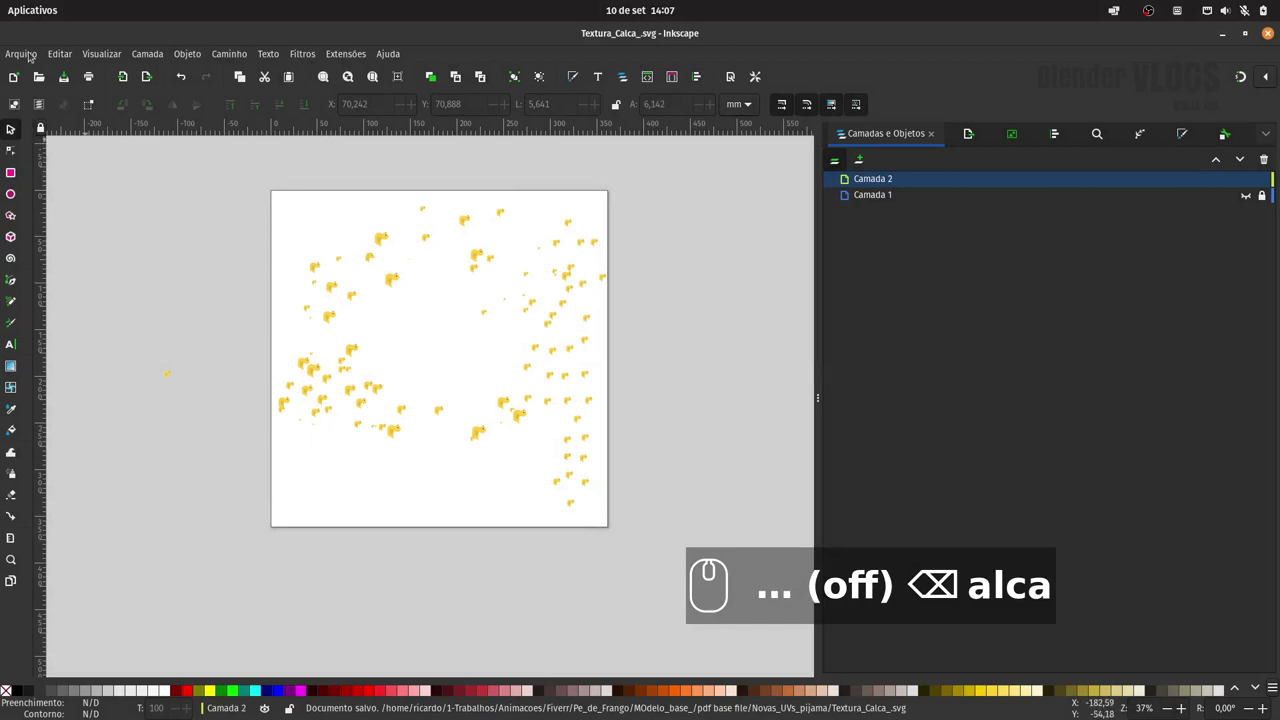
Export the pants duck pattern page as Textura_Calca_.png.
{"action": "left_click_drag", "start_coordinate": [969, 133], "coordinate": [1015, 531]}
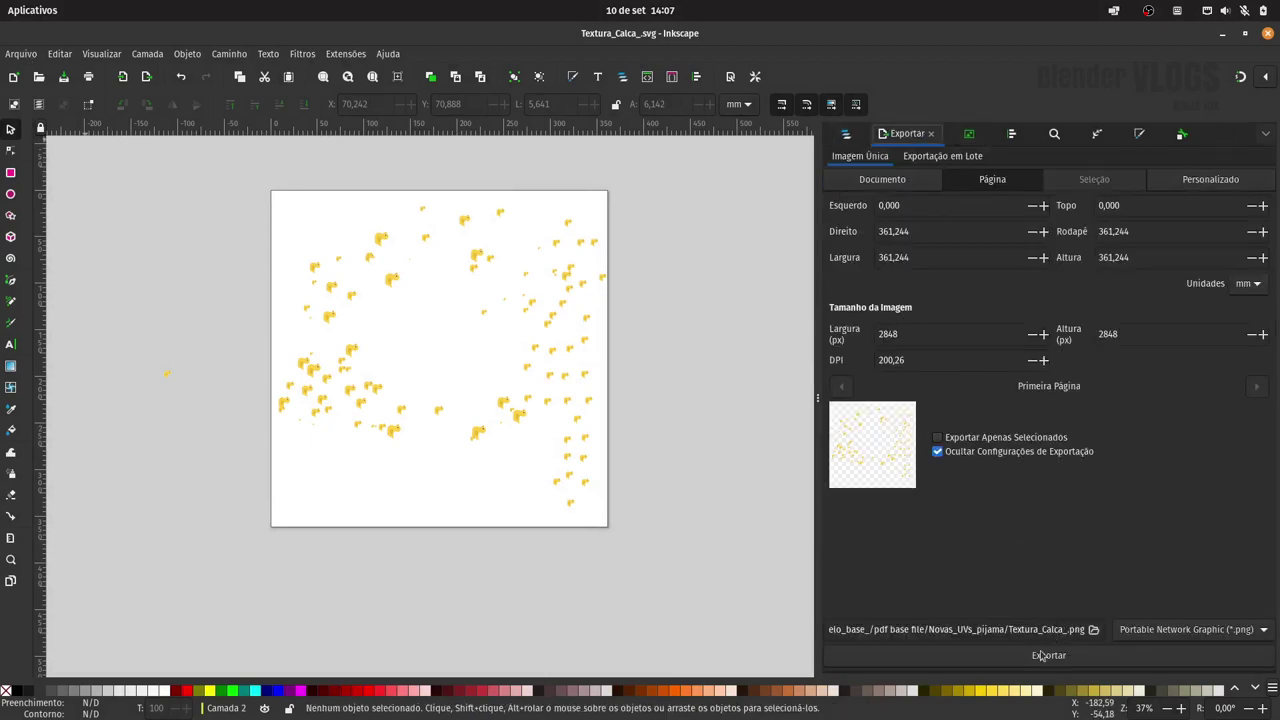
{"action": "left_click", "coordinate": [1055, 657]}
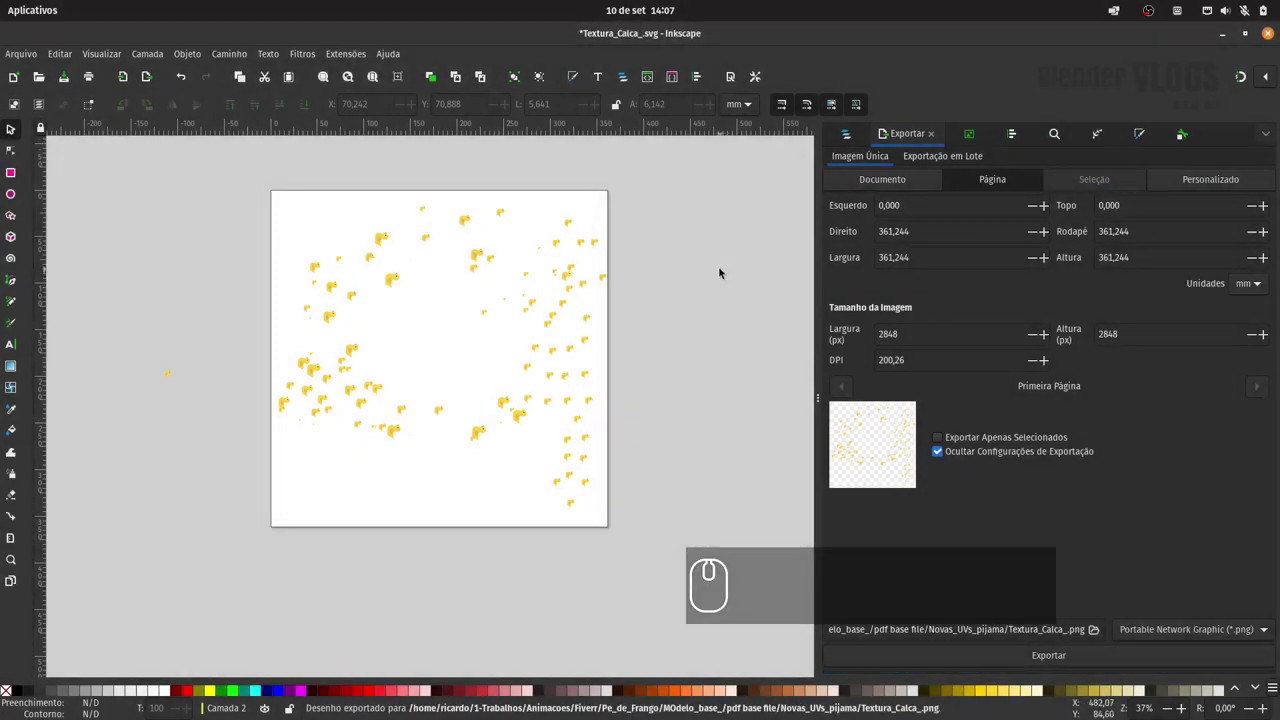
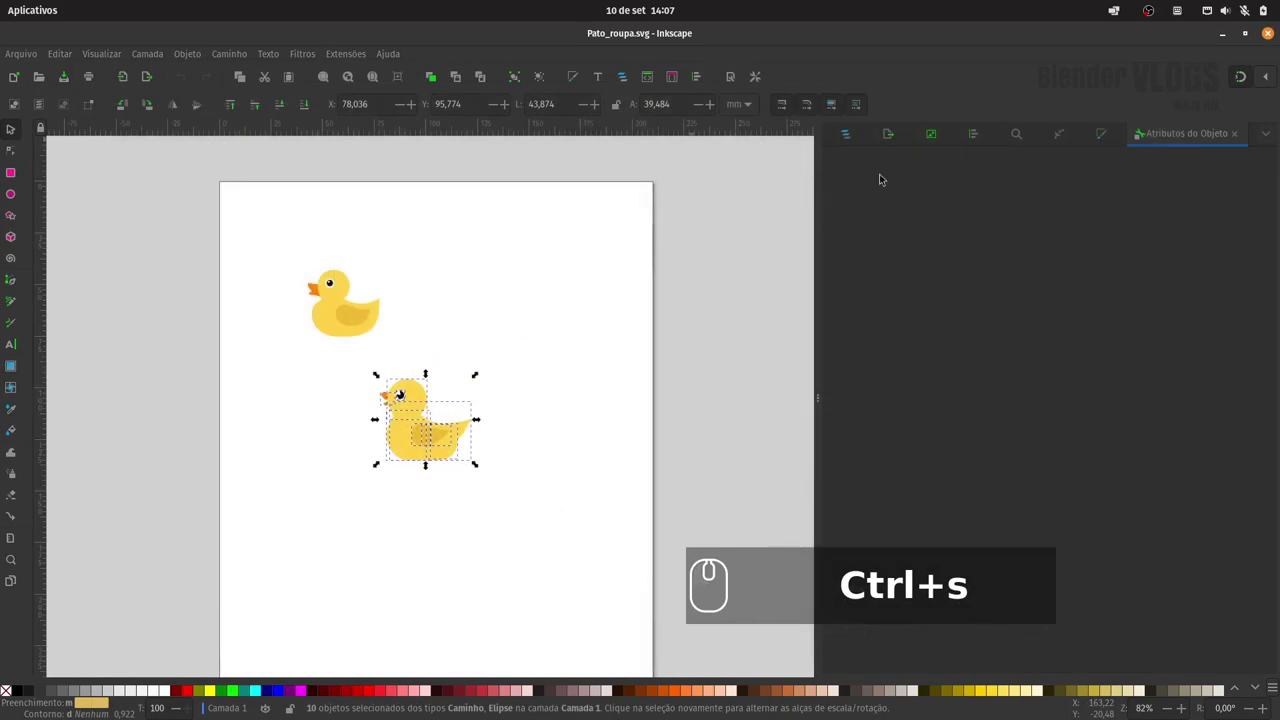
Leave the Pato_roupa.svg window to return to Blender.
{"action": "left_click", "coordinate": [1267, 37]}
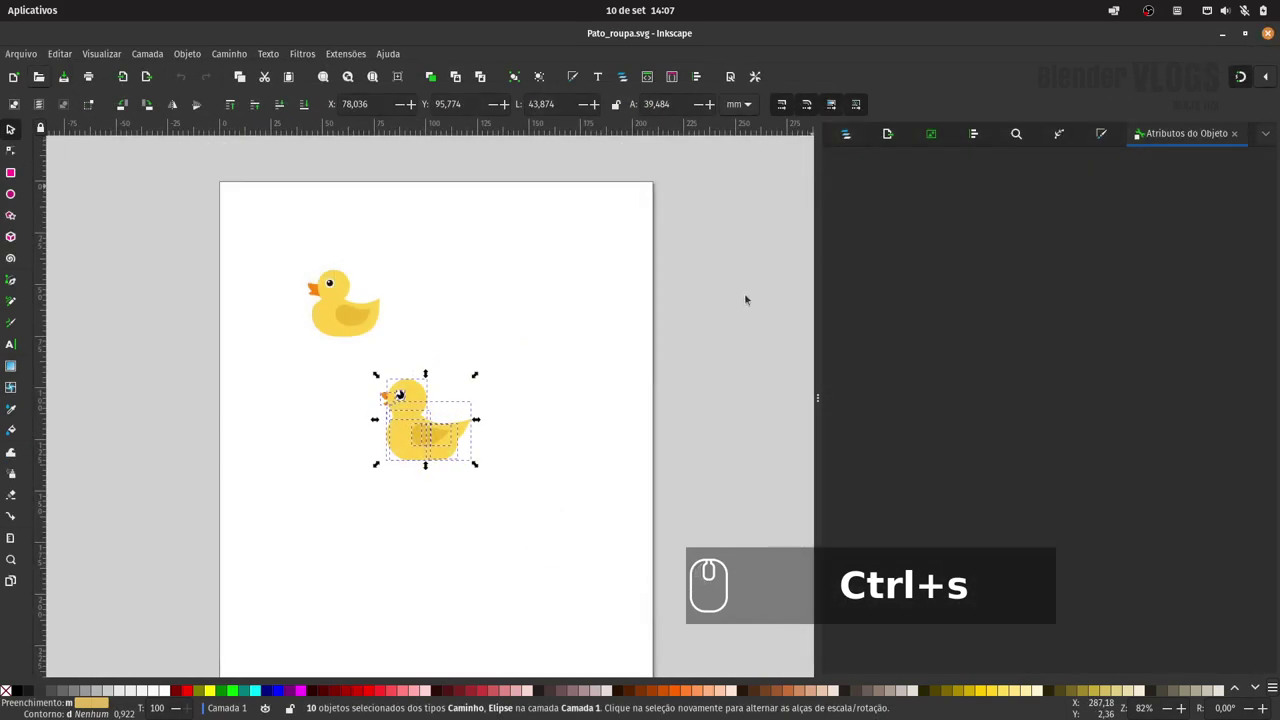
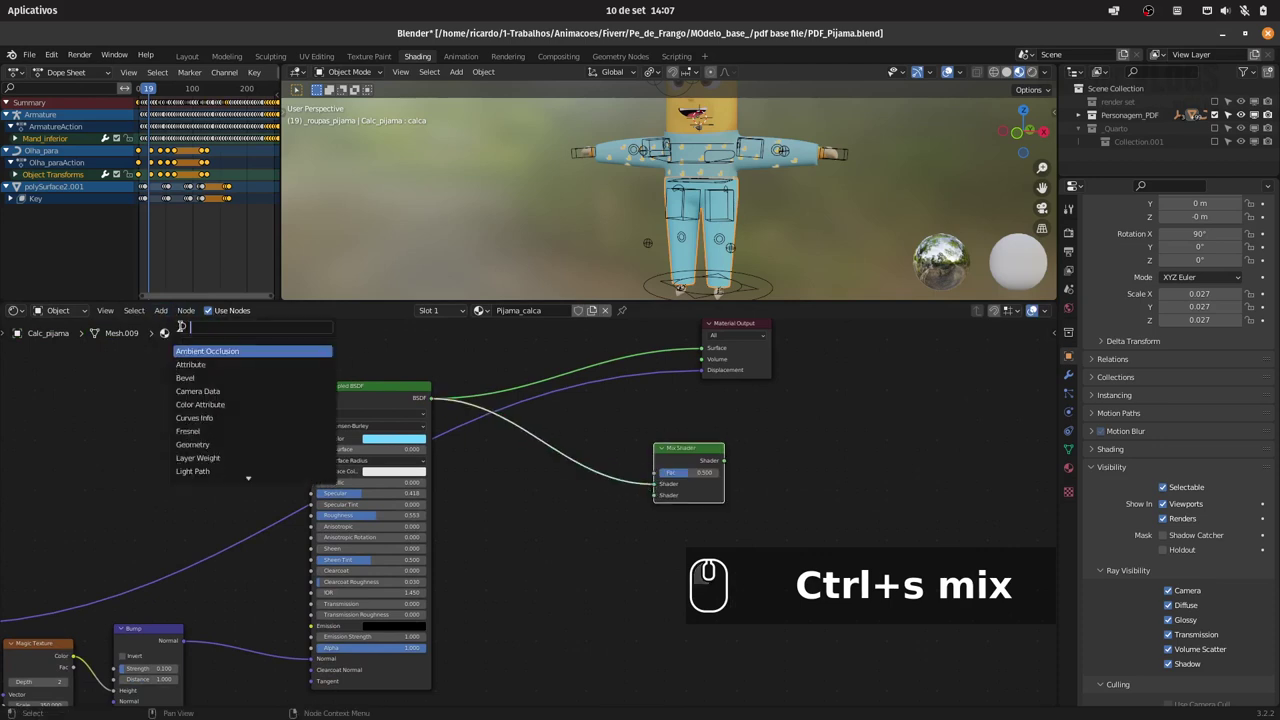
Add an Image Texture node and load Textura_Calca_.png from Novas_UVs_pijama.
{"action": "type", "text": "textur"}
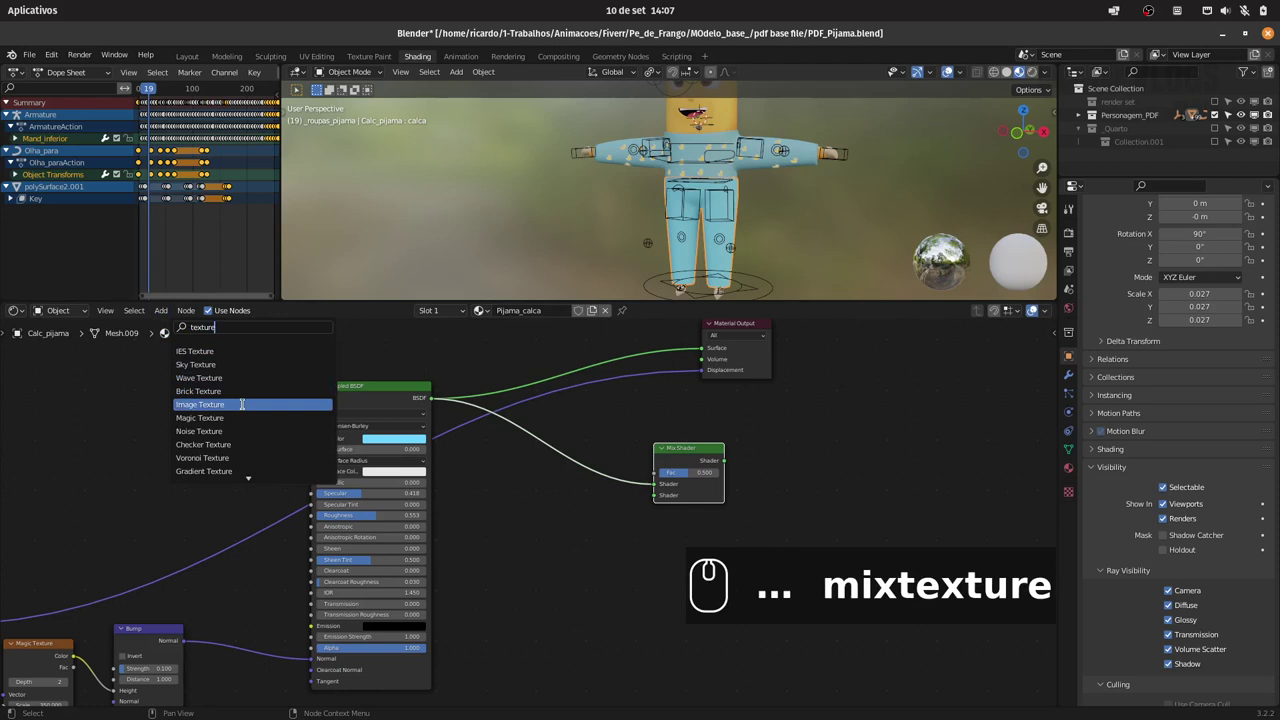
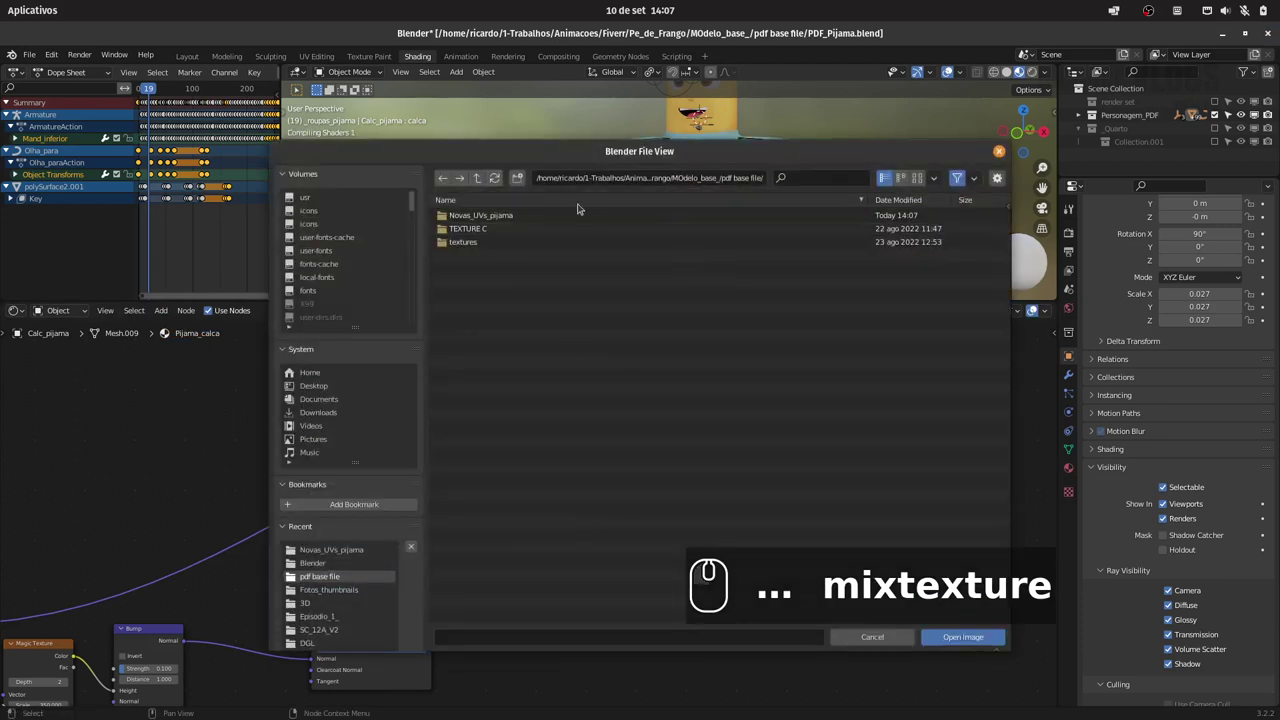
{"action": "left_click", "coordinate": [512, 220]}
{"action": "double_click", "coordinate": [514, 257]}
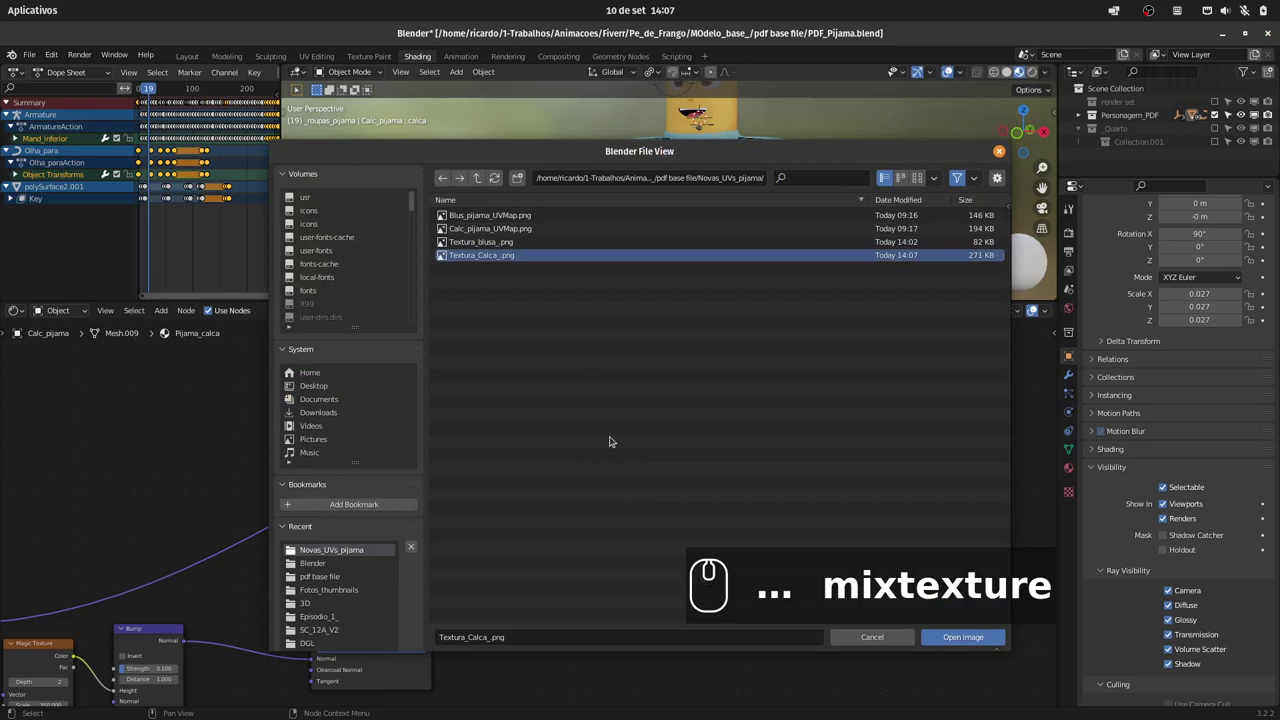
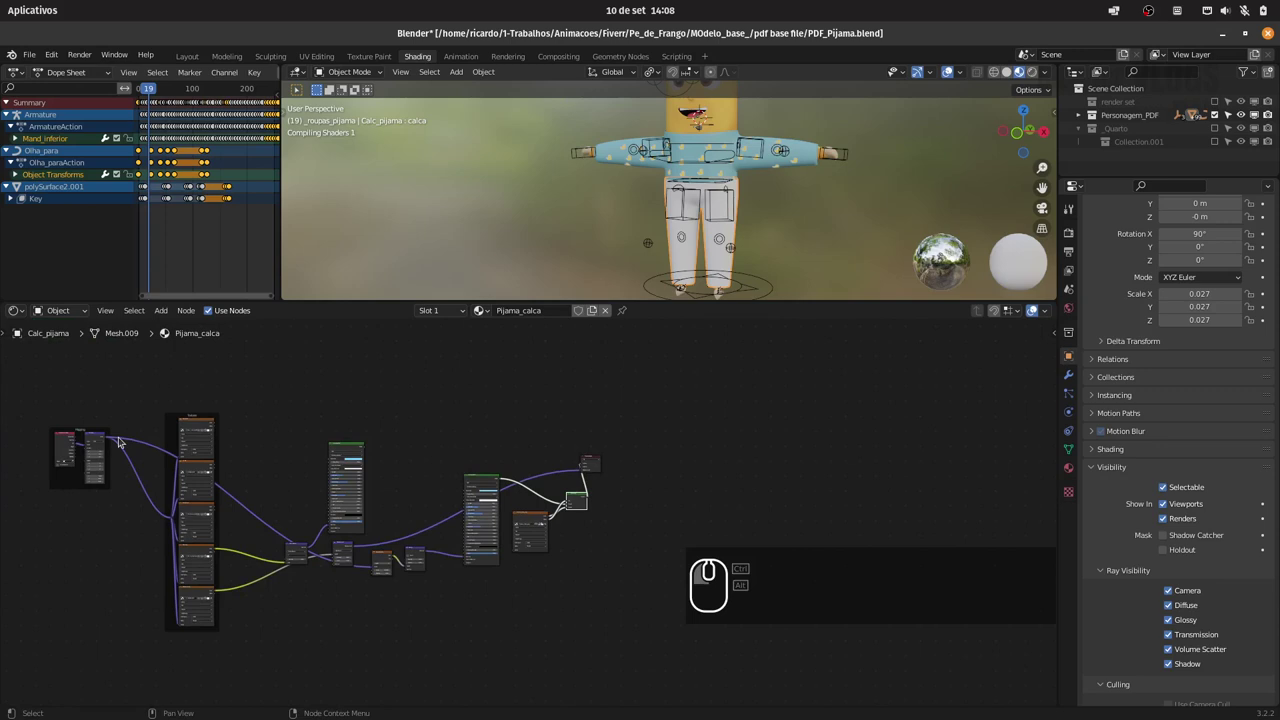
Place the texture node and wire its Color and Alpha into the Mix Shader.
{"action": "left_click_drag", "start_coordinate": [110, 438], "coordinate": [564, 552]}
{"action": "left_click", "coordinate": [624, 549]}
{"action": "left_click", "coordinate": [628, 555]}
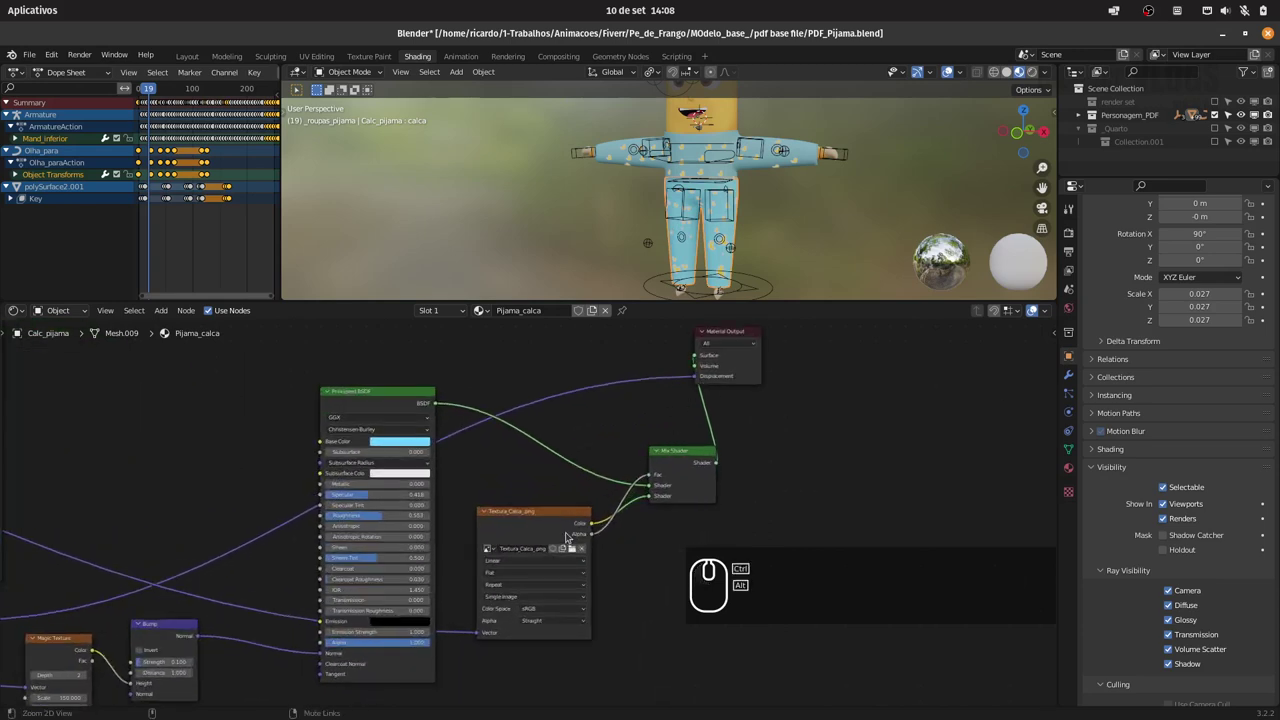
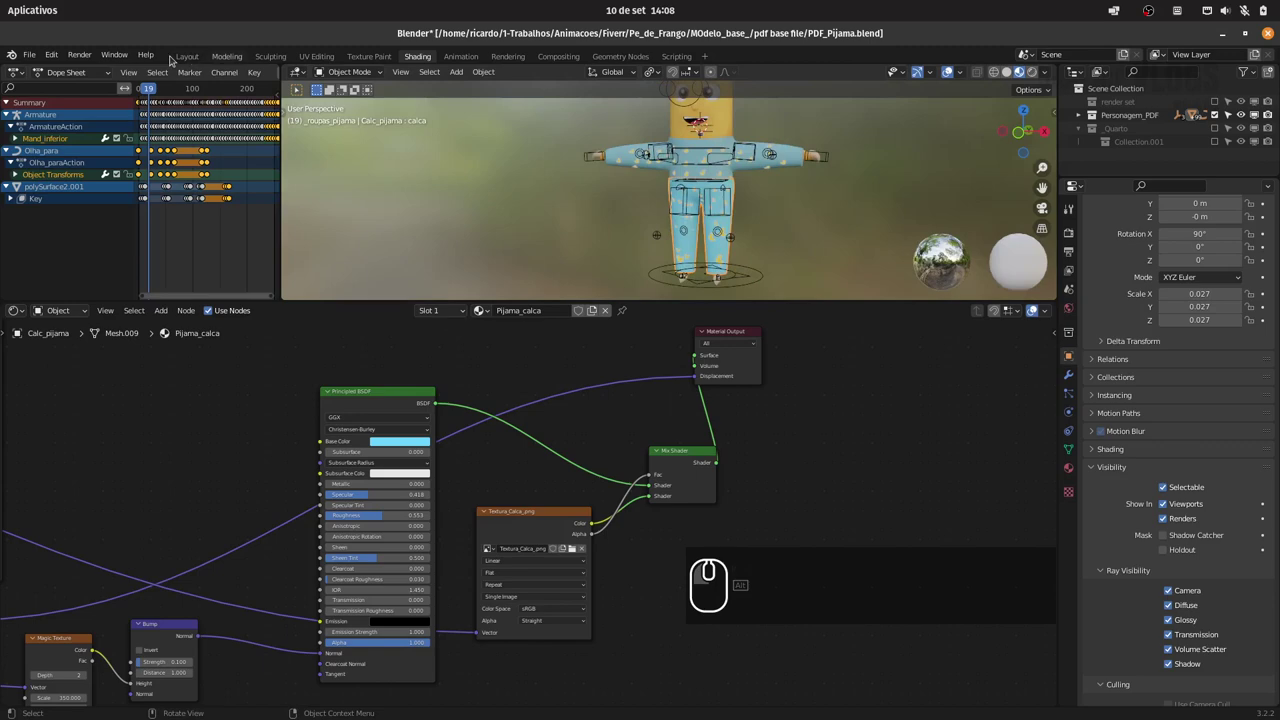
Switch to the Animation workspace and select the Olha_para keyframes in the Dope Sheet.
{"action": "left_click", "coordinate": [462, 55]}
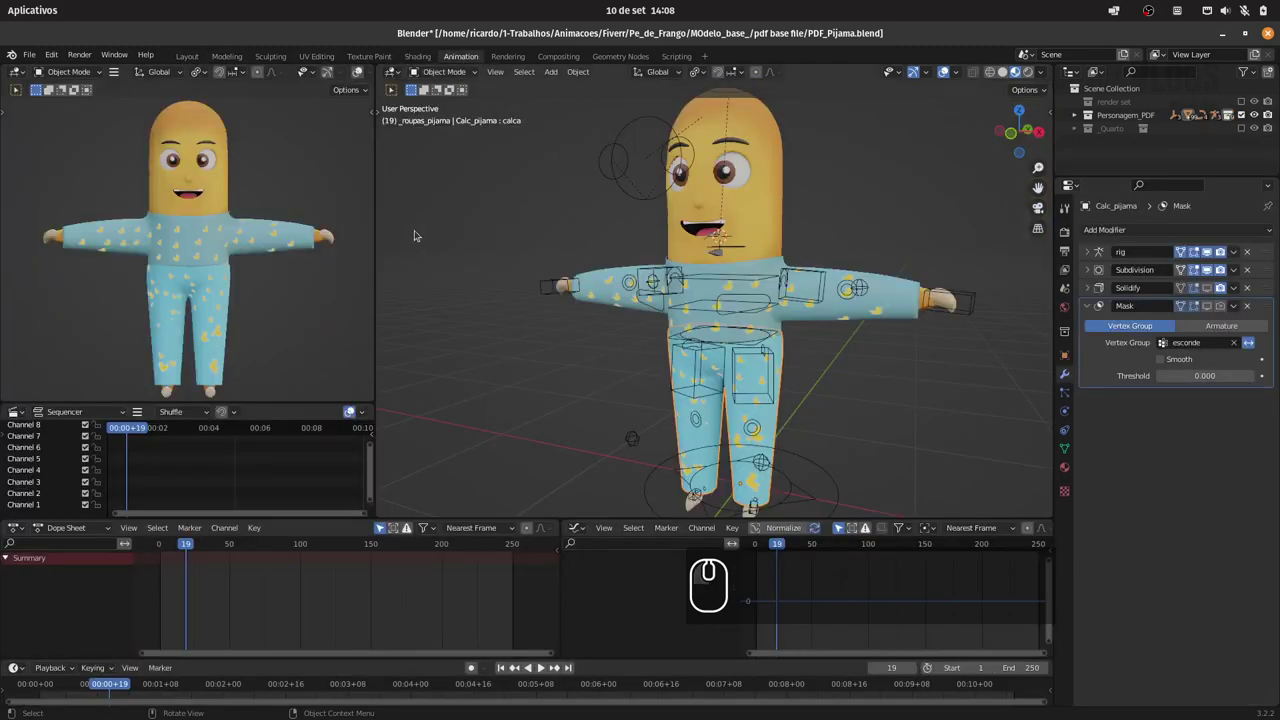
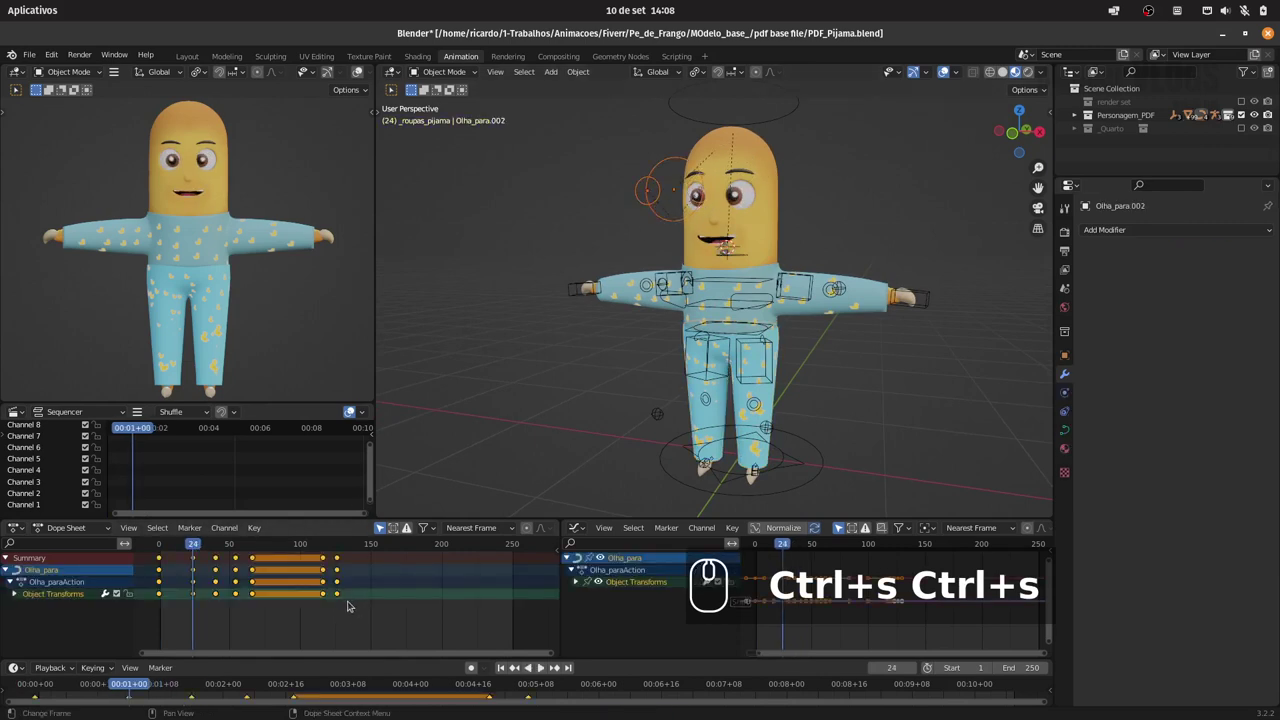
{"action": "key", "text": "a"}
{"action": "key", "text": "Delete"}
{"action": "left_click_drag", "start_coordinate": [195, 543], "coordinate": [324, 518]}
Delete the Olha_para keyframes, save PDF_Pijama.blend and deselect the control.
{"action": "key", "text": "ctrl+s"}
{"action": "type", "text": "a"}
{"action": "key", "text": "Delete"}
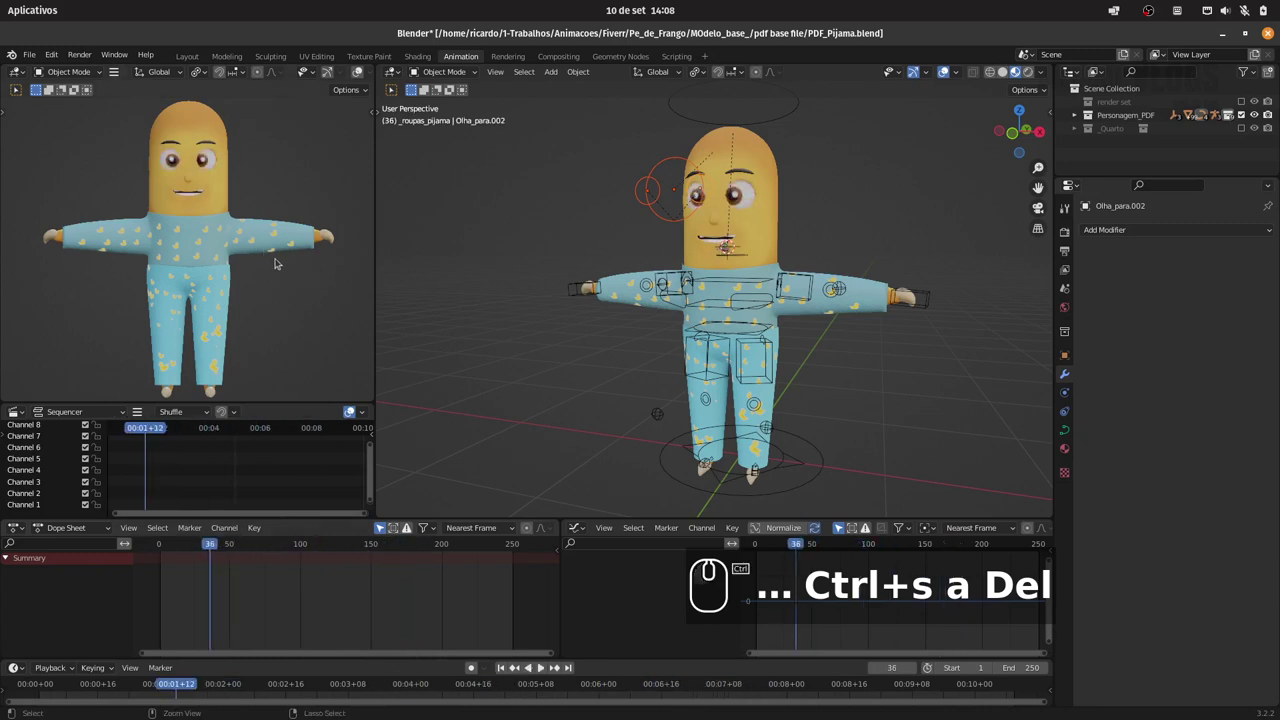
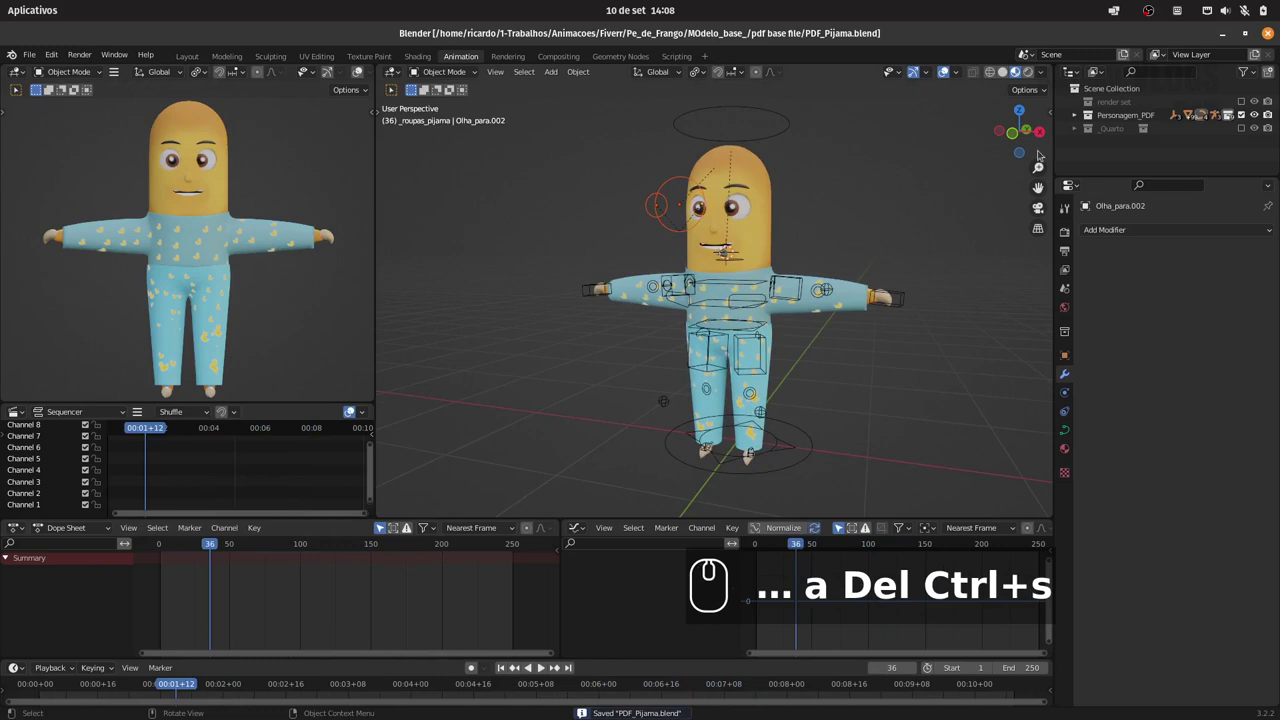
{"action": "double_click", "coordinate": [887, 226]}
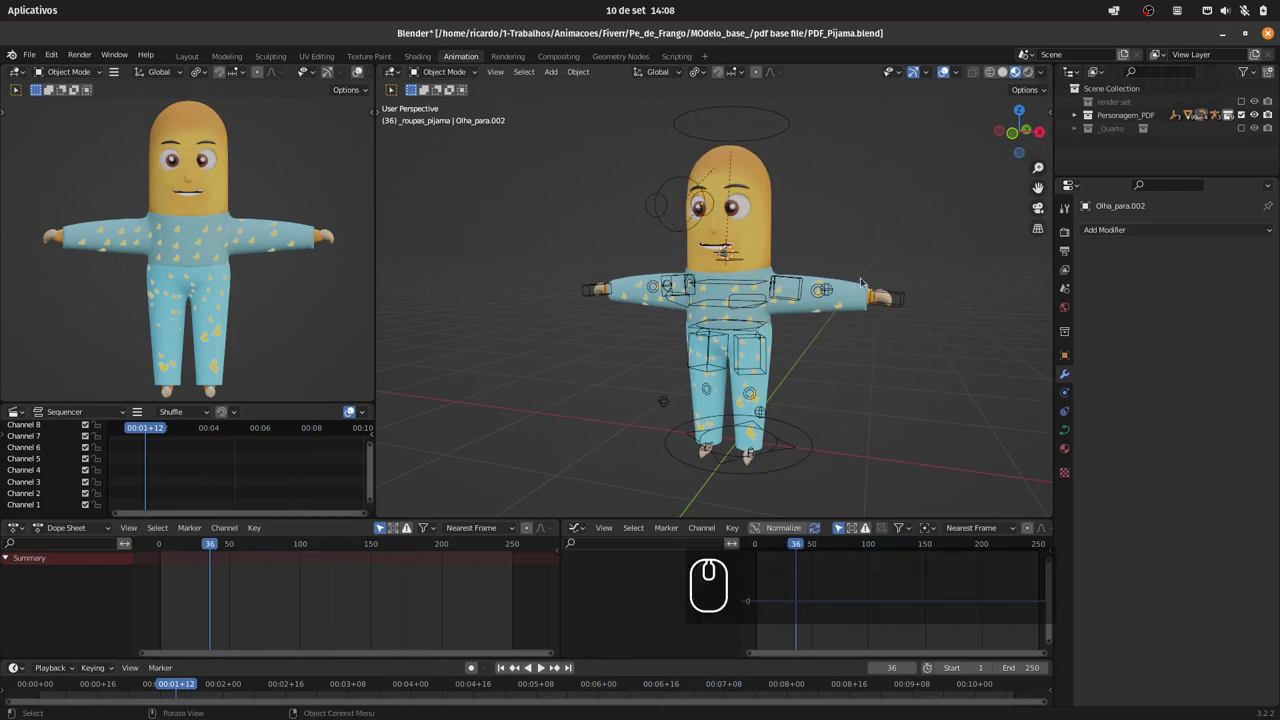